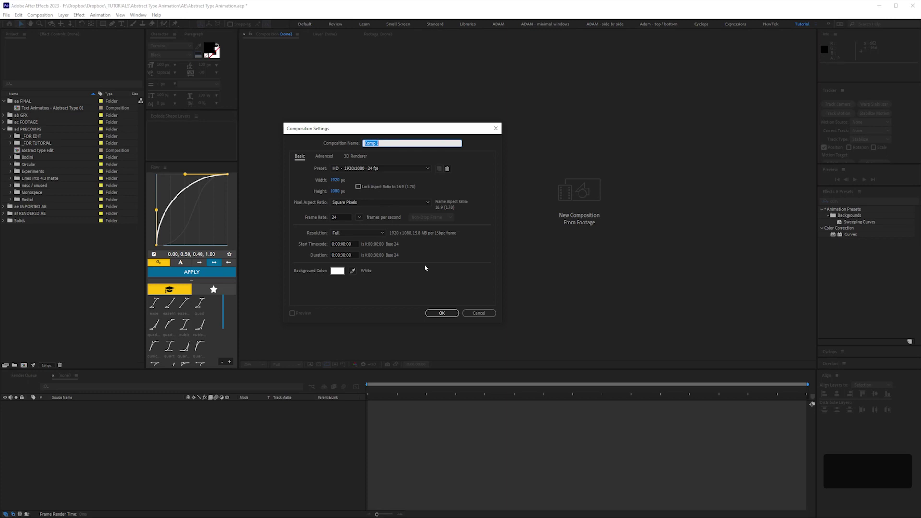
# Step: Create a 1920×1080 white composition named 'Exclusion - Gs'
pyautogui.write('xl')
pyautogui.write('u')
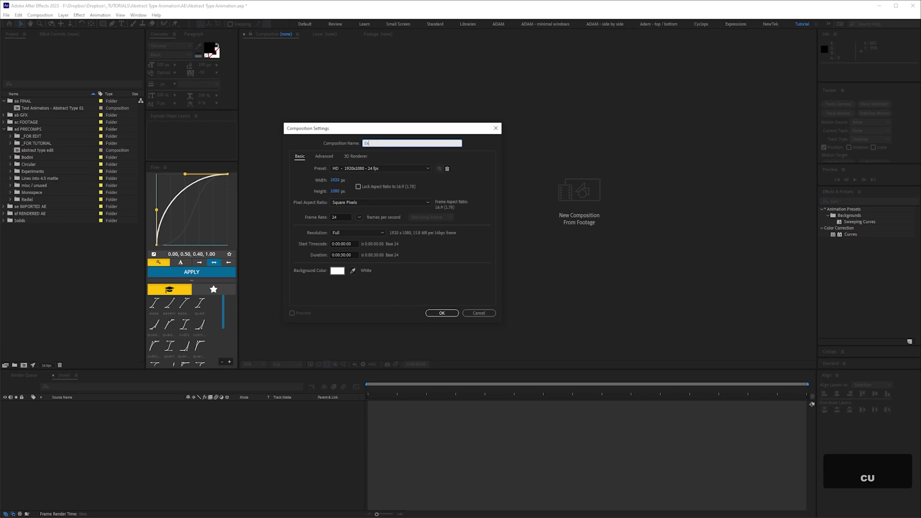
pyautogui.write('clusion')
pyautogui.press('space')
pyautogui.press('shift+g')
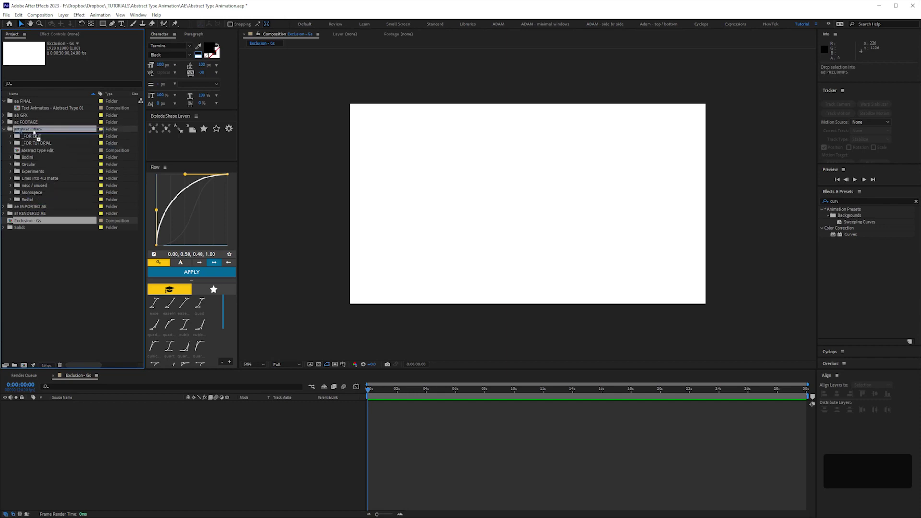
# Step: Add a centred lowercase g text layer in Didot LT Roman Bold at an enlarged size
pyautogui.press('ctrl+shift+alt+t')
pyautogui.press('g')
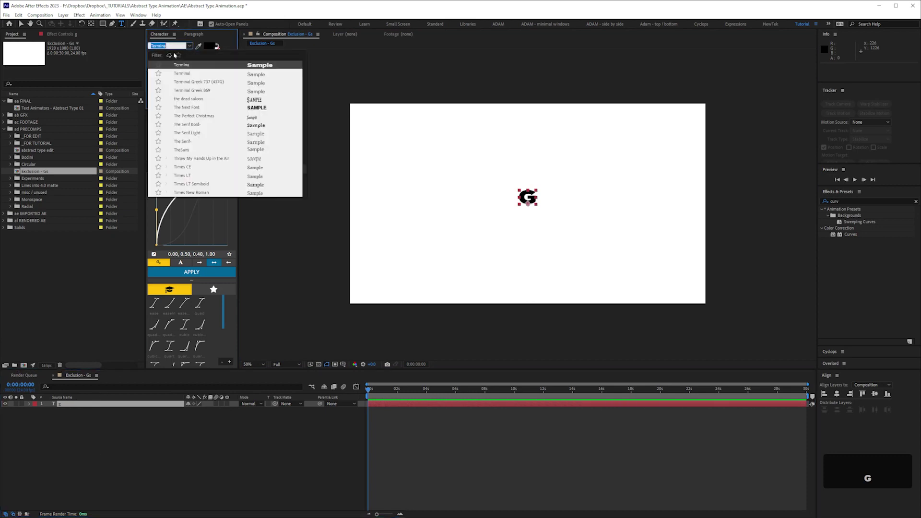
pyautogui.write('dud')
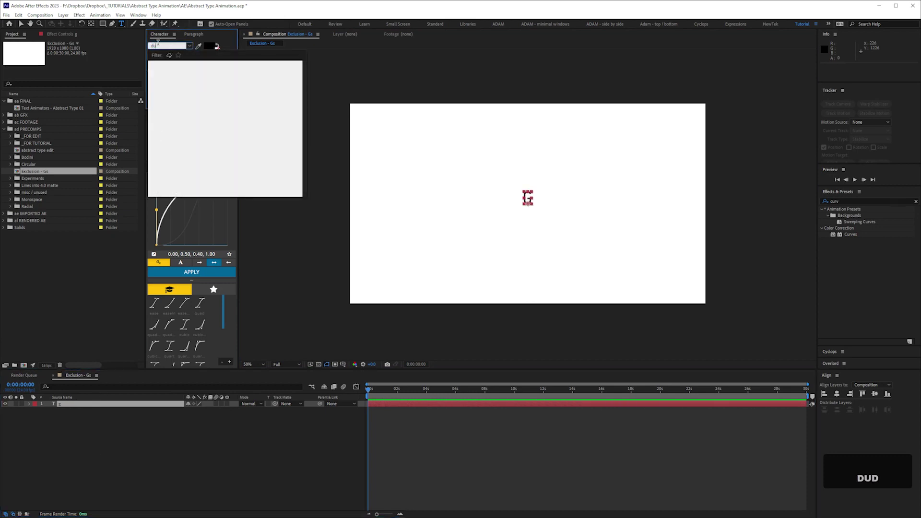
pyautogui.write('id')
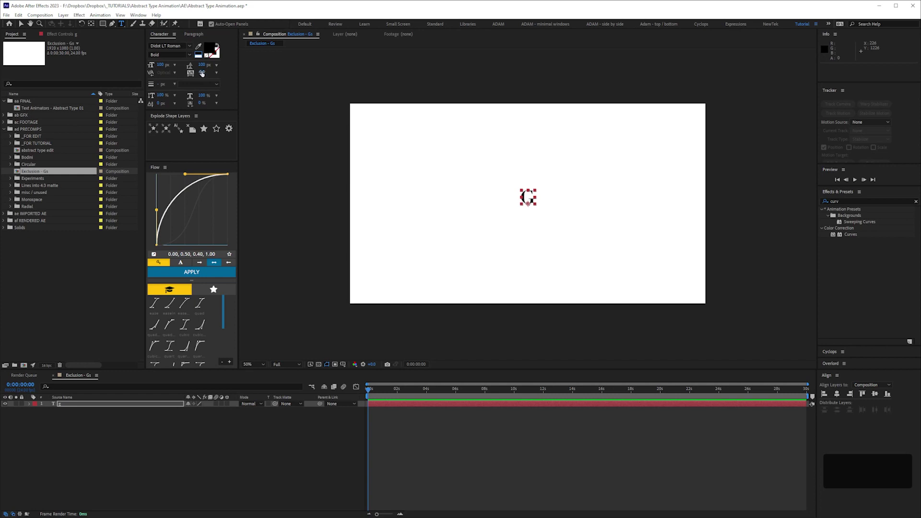
pyautogui.press('KP_0')
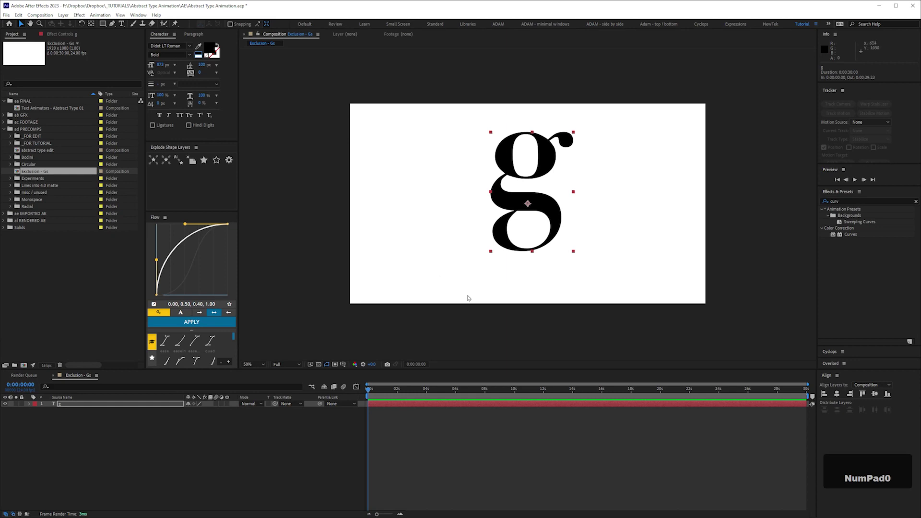
# Step: Give Source Text a repeat(100) expression and add a Scale text animator
pyautogui.press('ctrl+s')
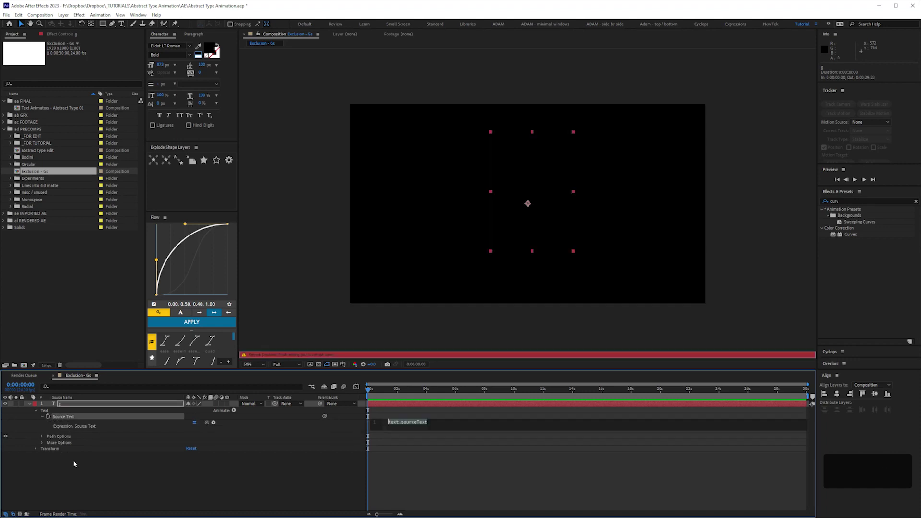
pyautogui.write('rep')
pyautogui.press('Return')
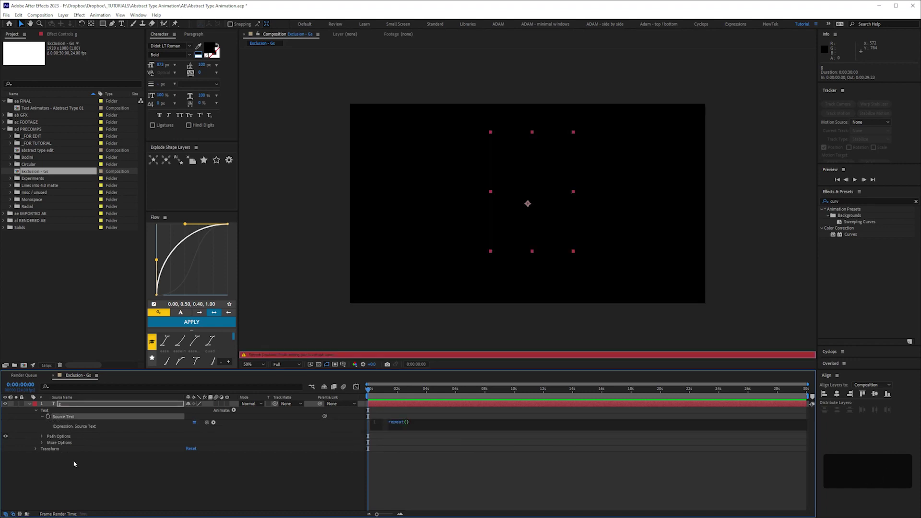
pyautogui.press('KP_1')
pyautogui.press('KP_Enter')
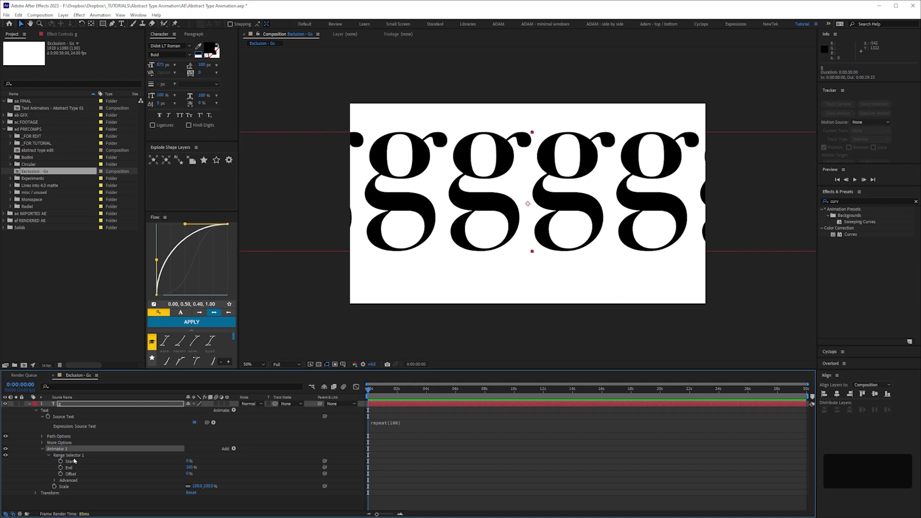
# Step: Name the animator 'scale' with Scale 0% and a Ramp Up selector shape
pyautogui.press('Return')
pyautogui.write('scale')
pyautogui.press('Return')
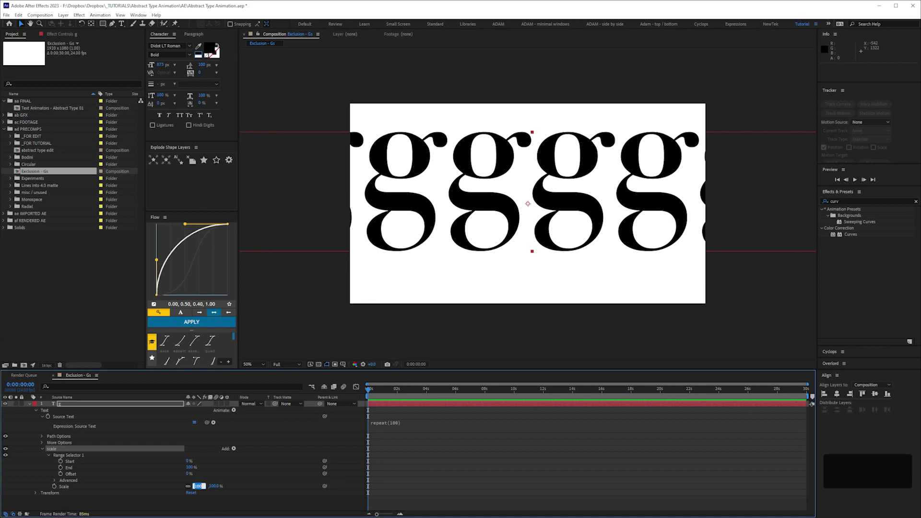
pyautogui.press('KP_1')
pyautogui.press('Return')
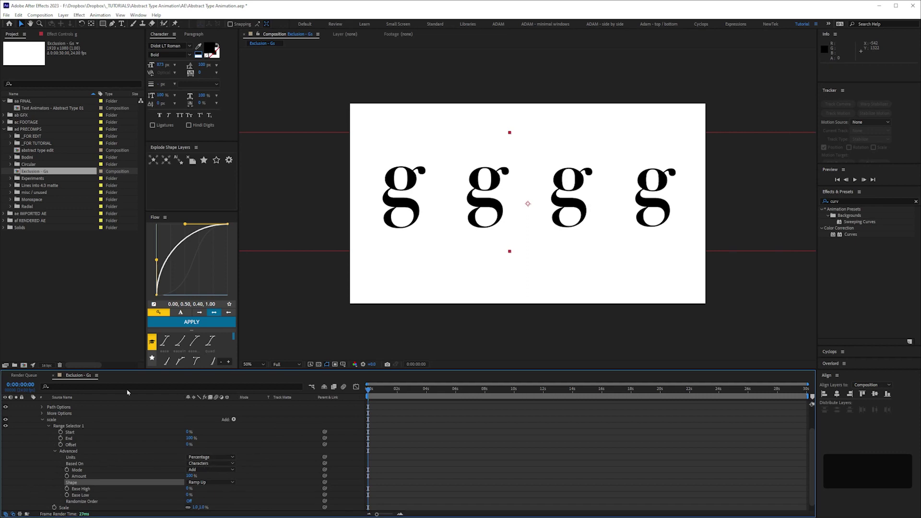
# Step: Tighten tracking so the gs pack into a dense row, then save the project
pyautogui.press('KP_0')
pyautogui.press('KP_1')
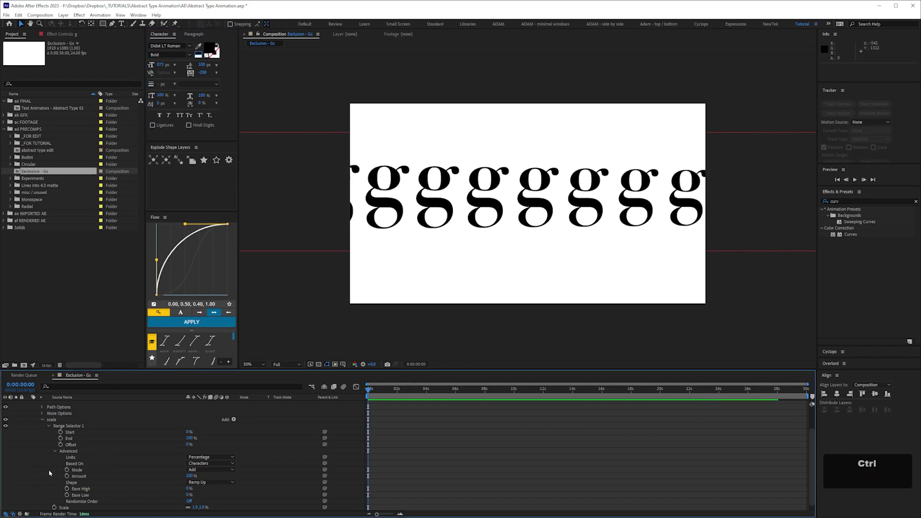
pyautogui.press('ctrl+s')
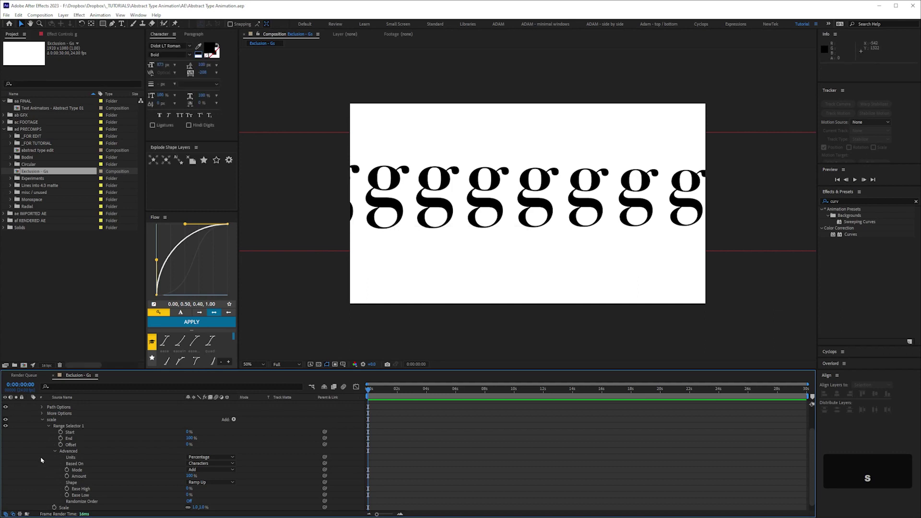
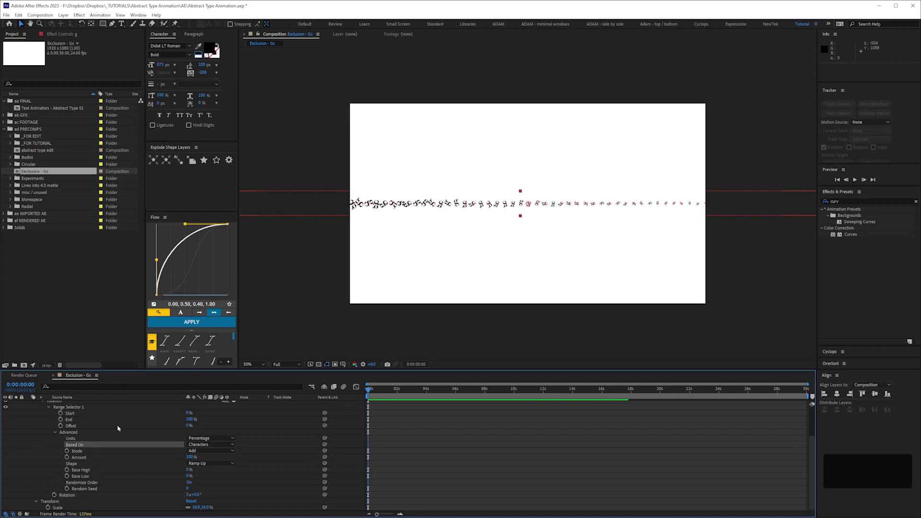
# Step: Save the project and add a third text animator with a Square range selector
pyautogui.press('ctrl+s')
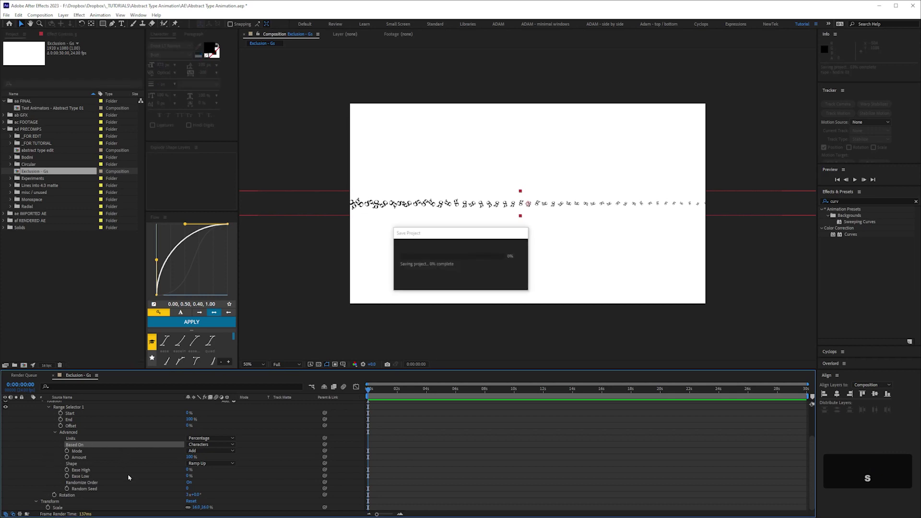
pyautogui.press('space')
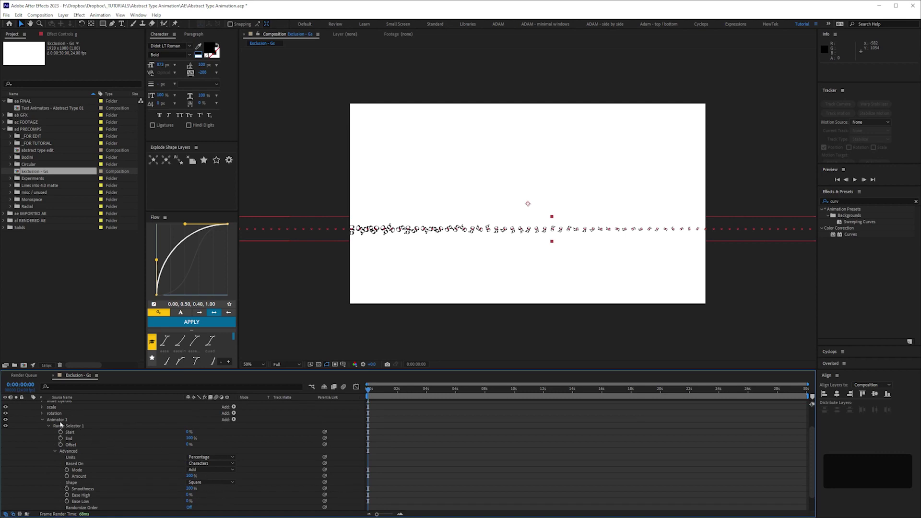
# Step: Name the third animator 'position'
pyautogui.press('Return')
pyautogui.write('position')
pyautogui.press('Return')
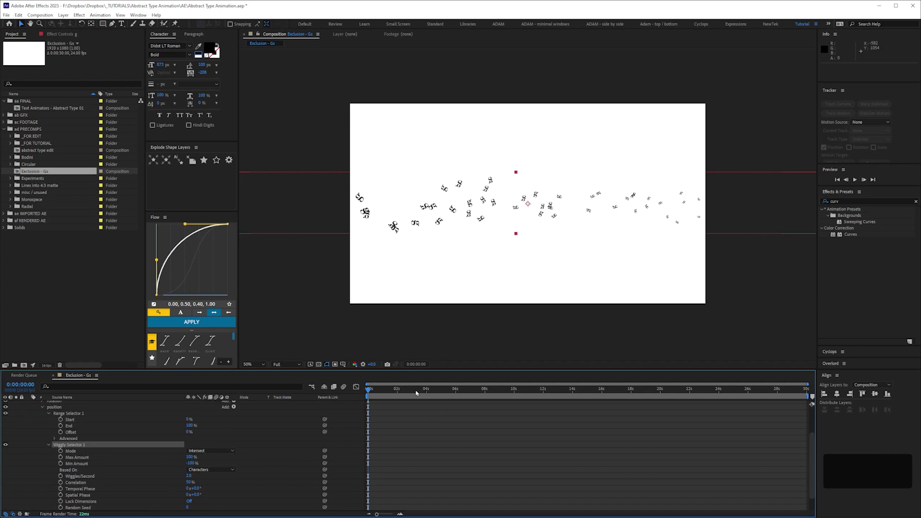
# Step: Preview the wiggling gs and adjust the wiggly selector's values
pyautogui.press('space')
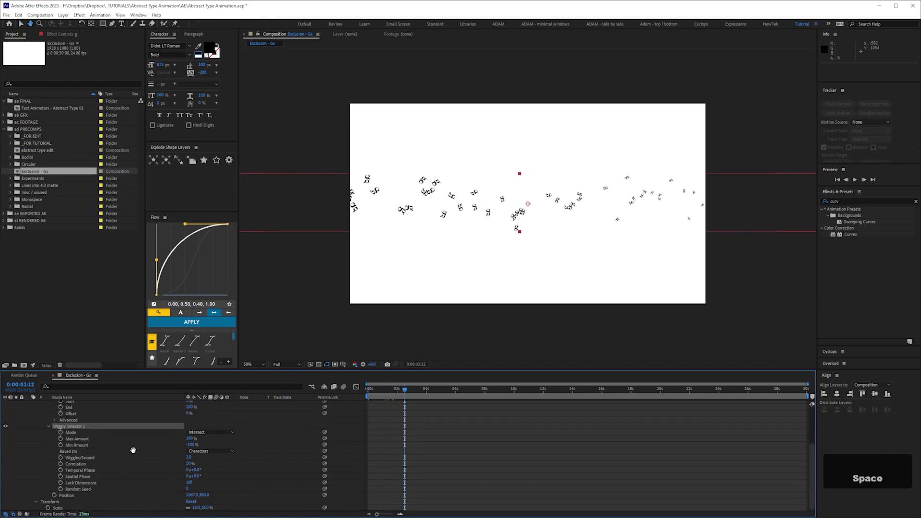
pyautogui.press('KP_0')
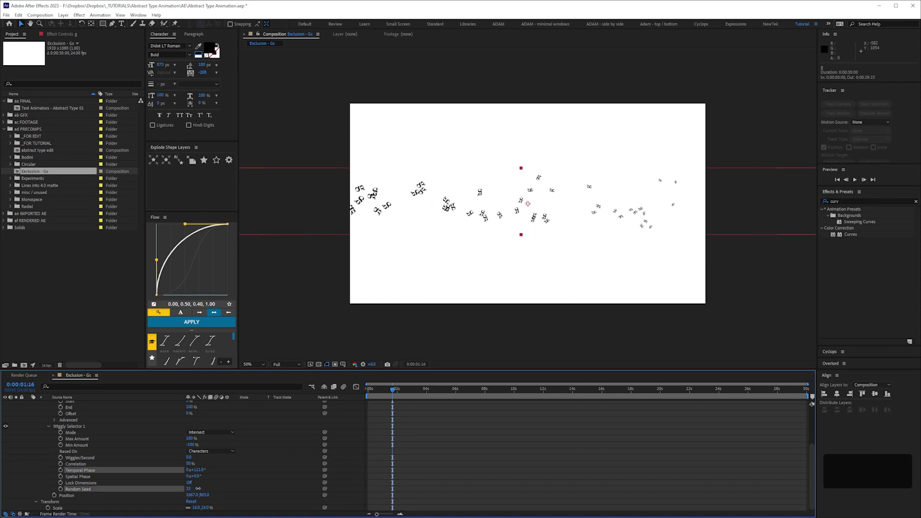
pyautogui.press('space')
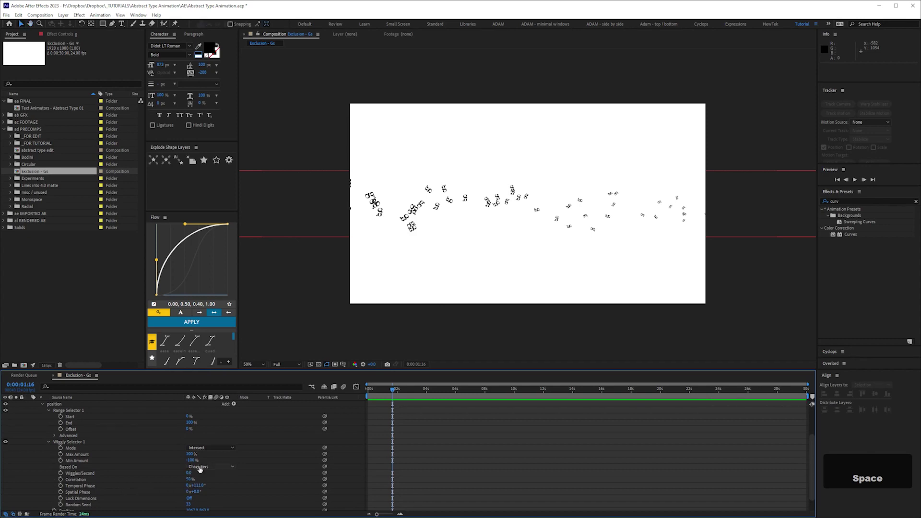
# Step: Add a Tracking animator named 'leading' and reveal its range selector
pyautogui.press('space')
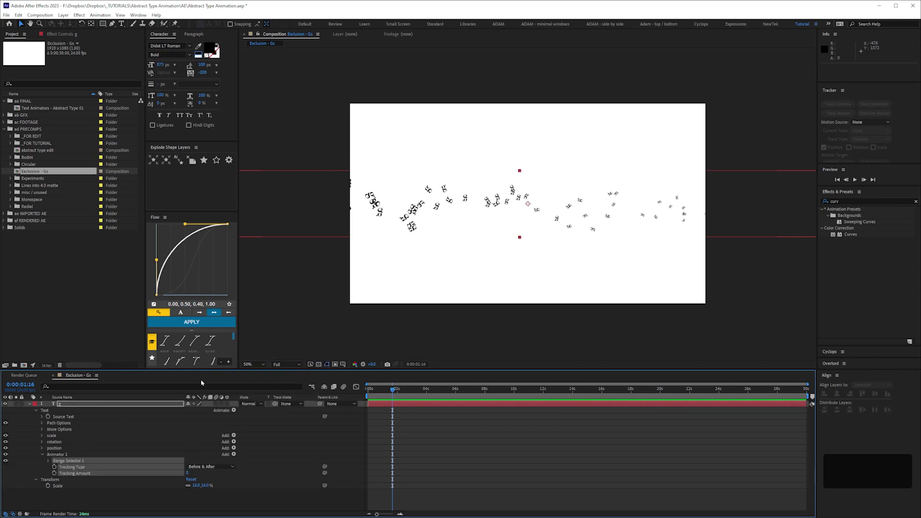
pyautogui.press('Return')
pyautogui.write('leading')
pyautogui.press('Return')
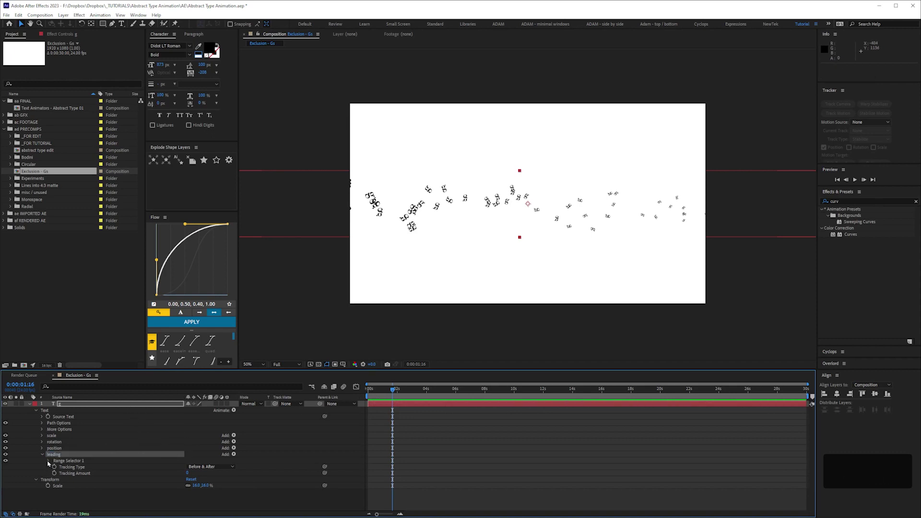
pyautogui.press('space')
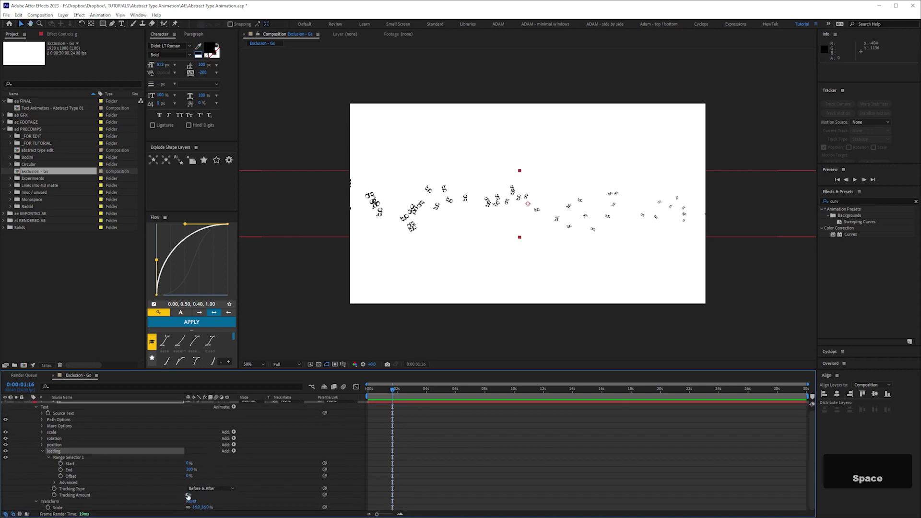
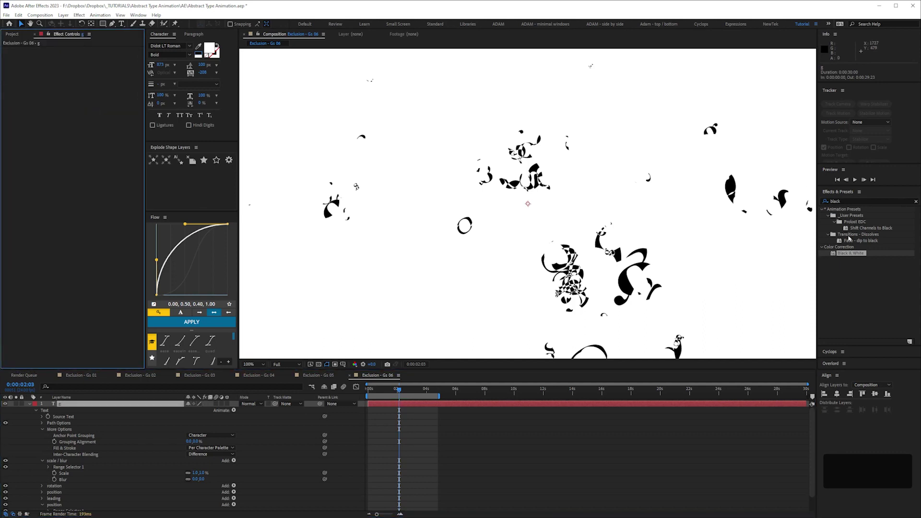
# Step: Invert the glyphs, return to the first frame and preview the animation at 50% zoom
pyautogui.write('inv')
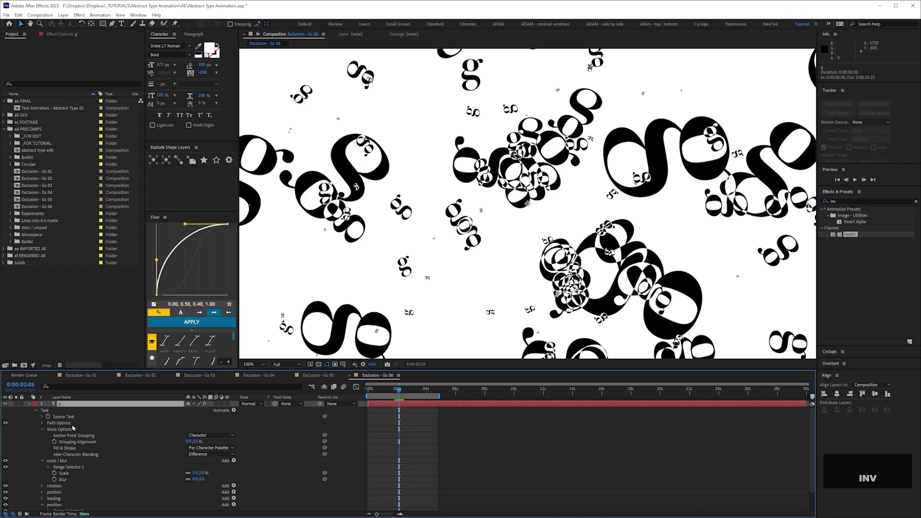
pyautogui.press('KP_0')
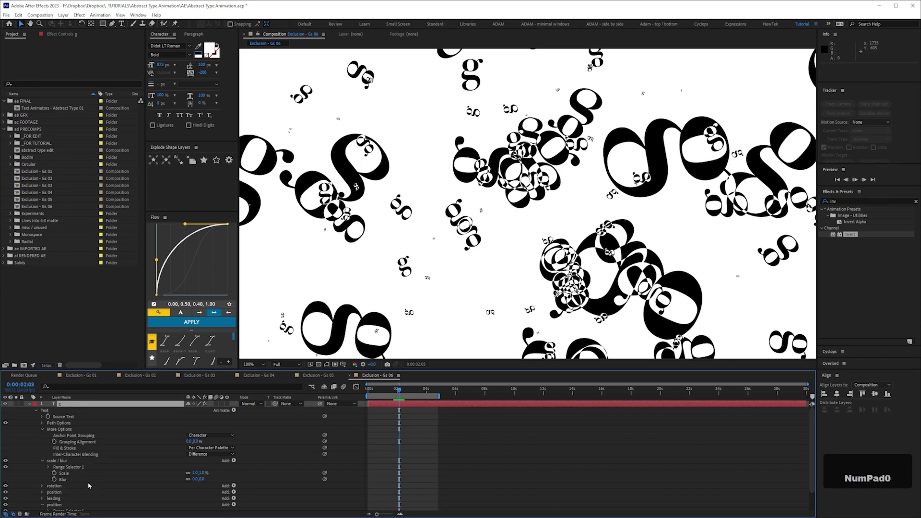
pyautogui.press('space')
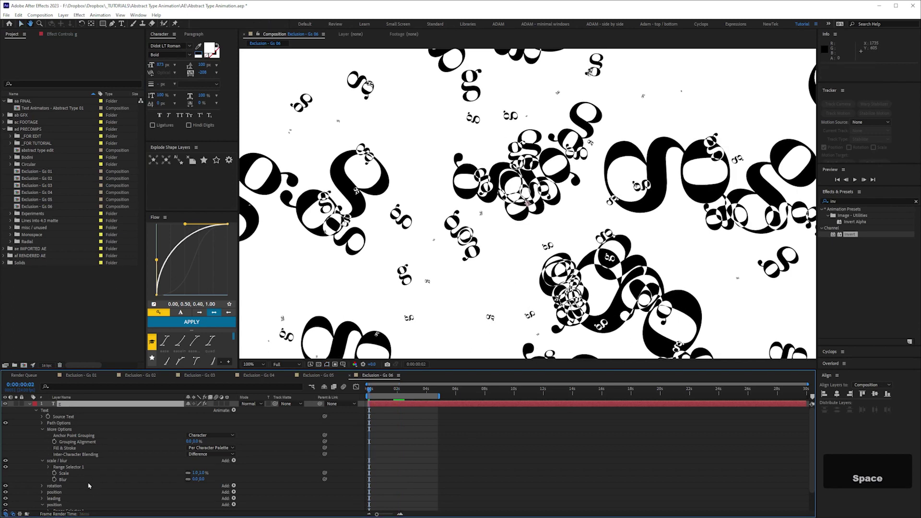
pyautogui.press('KP_0')
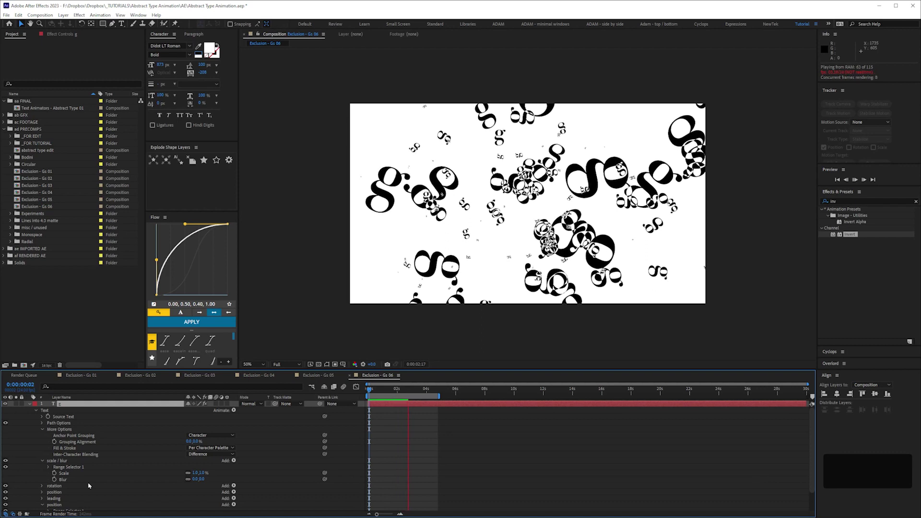
# Step: Stop the preview near the start and save the project
pyautogui.press('space')
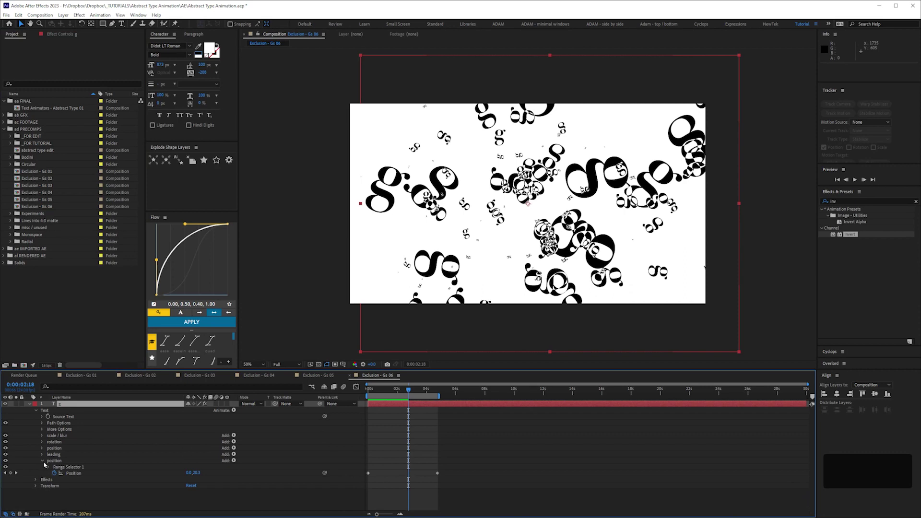
pyautogui.press('ctrl+s')
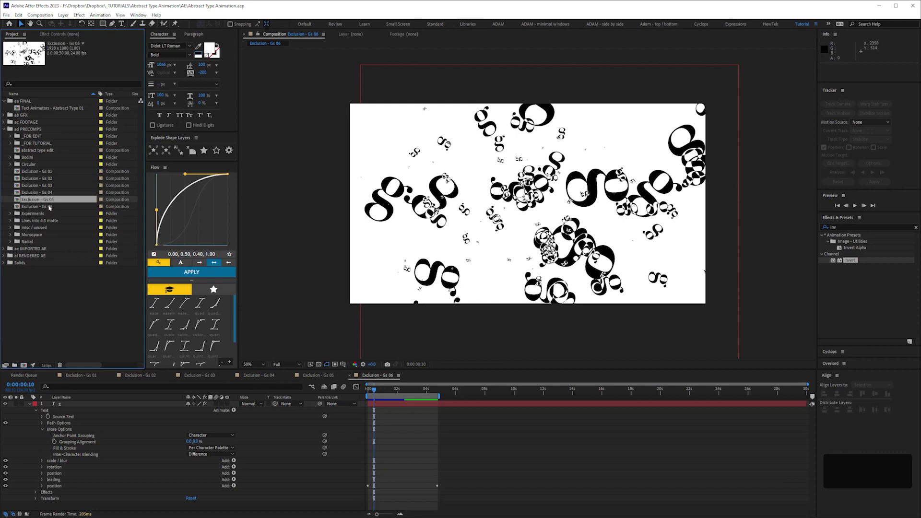
# Step: Copy the Exclusion comp name and start a new 1920×1080, 24 fps composition
pyautogui.press('Return')
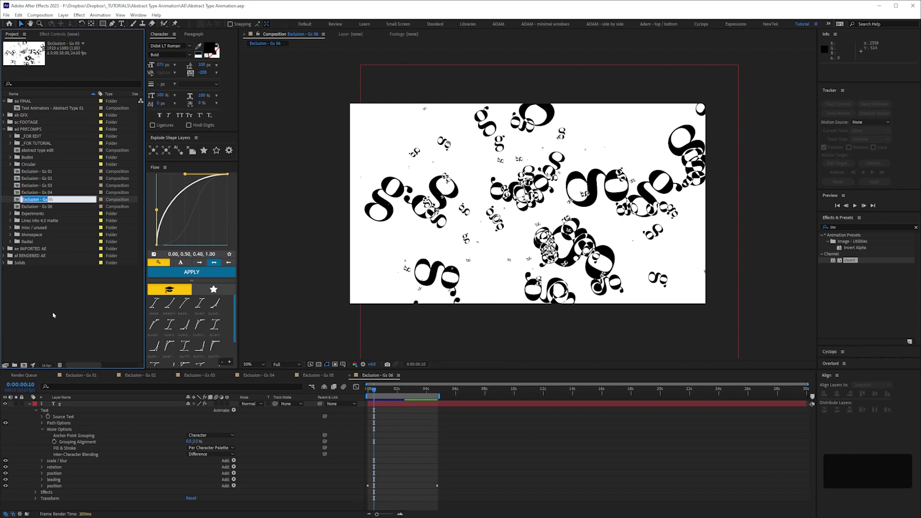
pyautogui.press('ctrl+c')
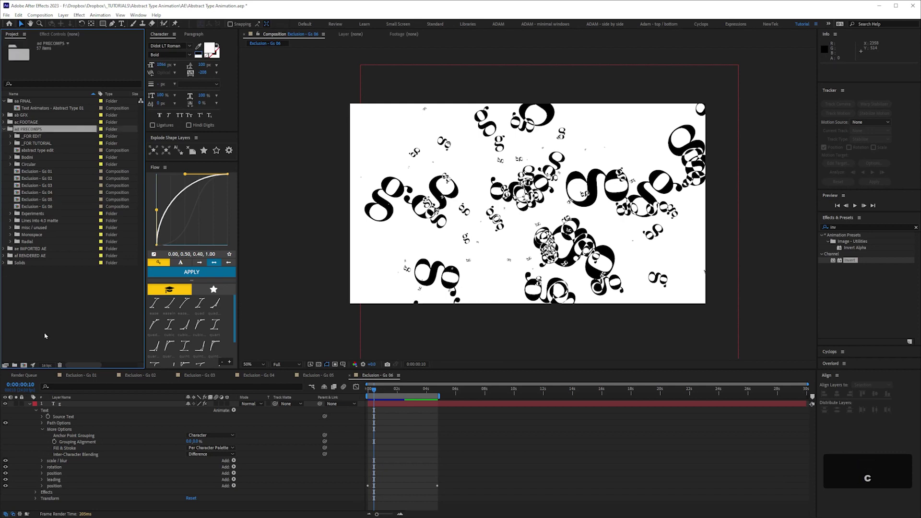
pyautogui.press('ctrl+v')
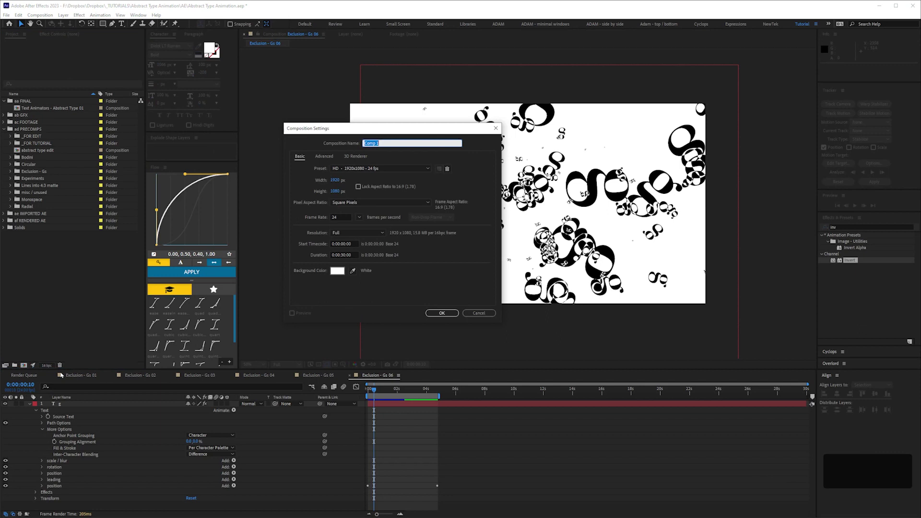
# Step: Name the new 1920×1080 composition 'sphere' and confirm its settings
pyautogui.write('sphere')
pyautogui.press('shift+?')
pyautogui.press('Return')
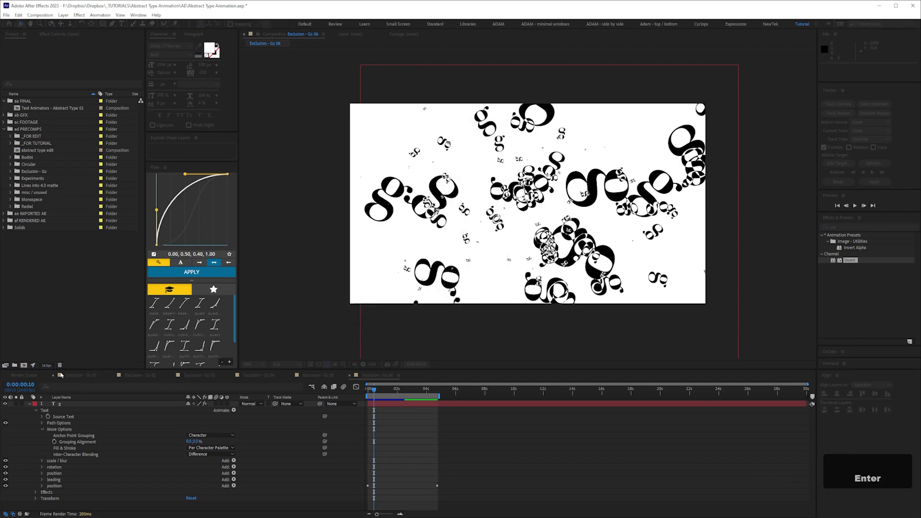
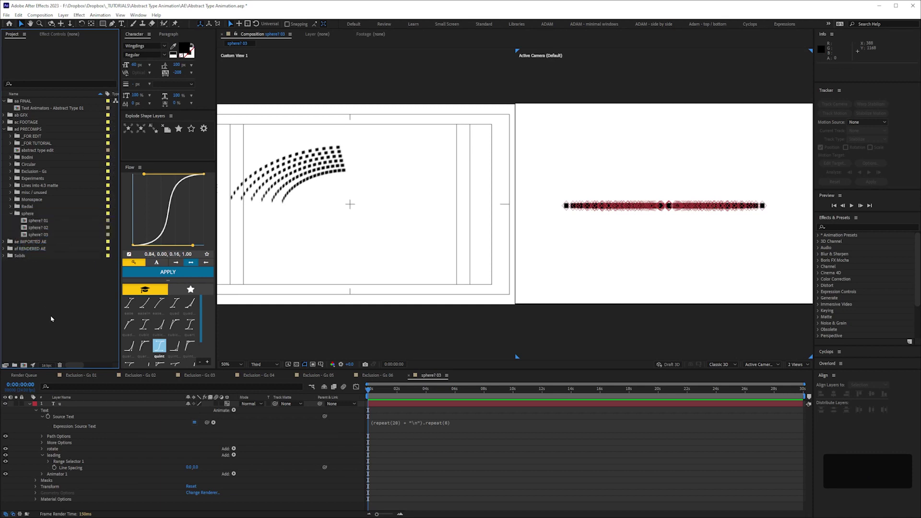
# Step: Raise the Source Text repeat count, set a negative line spacing on the leading animator, and save the project
pyautogui.press('ctrl+s')
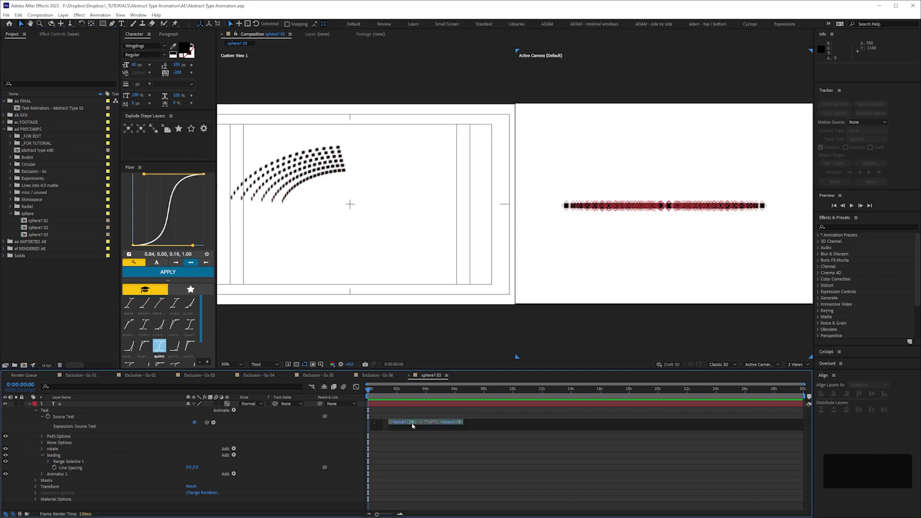
pyautogui.press('KP_1')
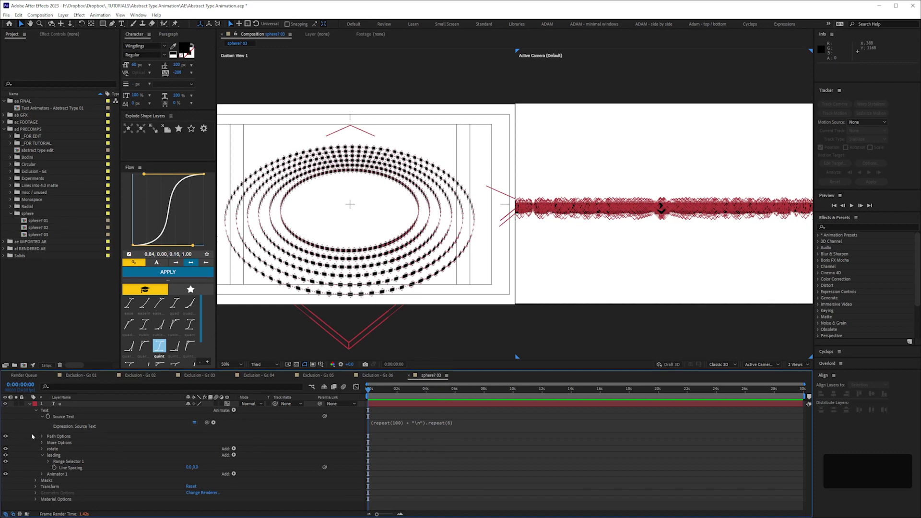
pyautogui.press('ctrl+s')
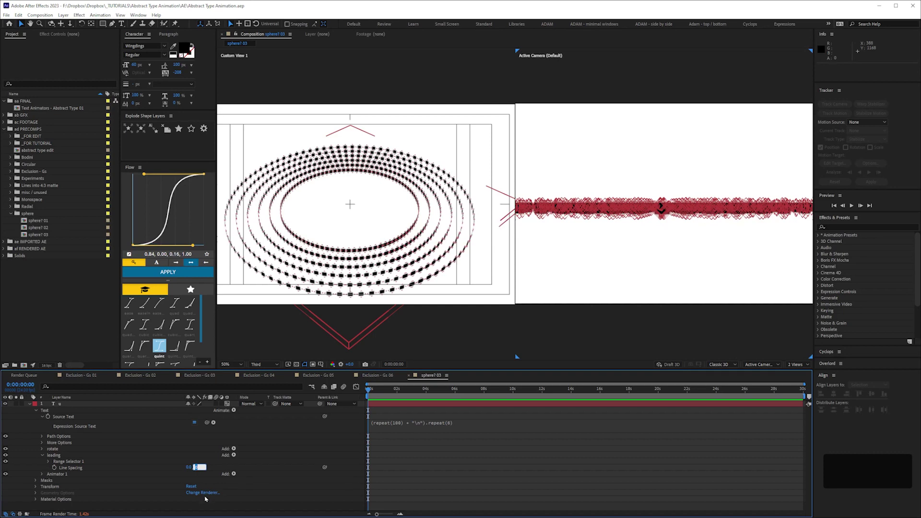
pyautogui.press('KP_Subtract')
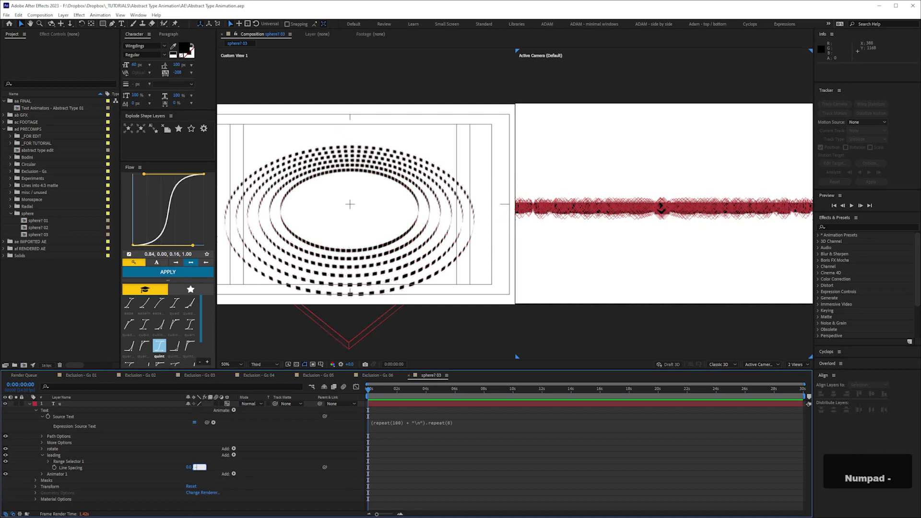
pyautogui.press('KP_5')
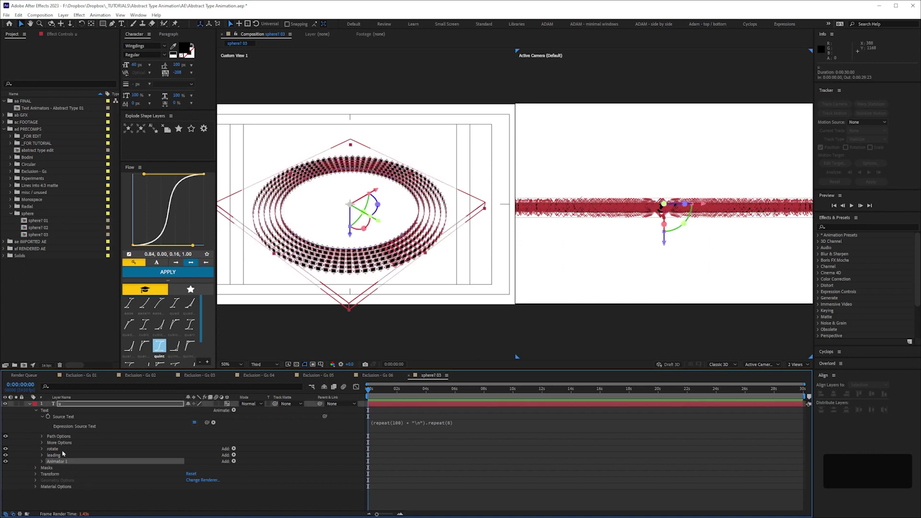
# Step: Rename the rotation animator to 'rotate (fix)'
pyautogui.press('Return')
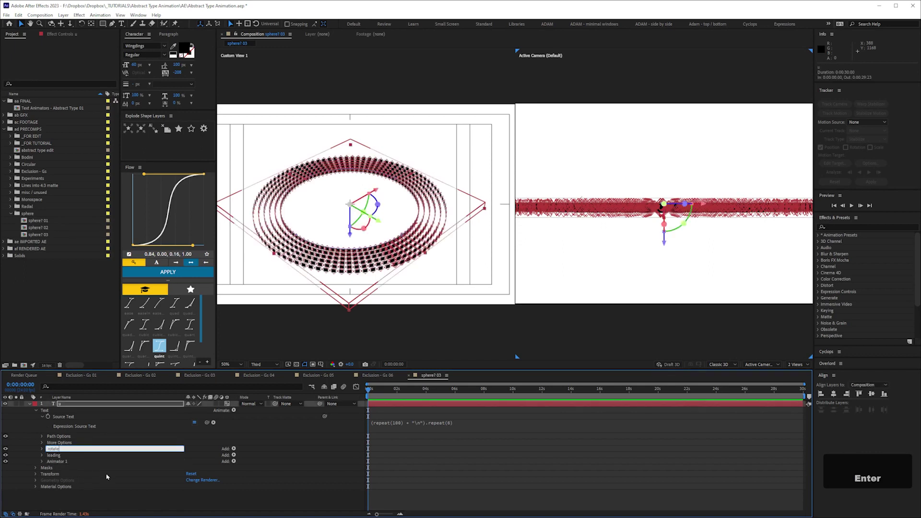
pyautogui.press('space')
pyautogui.press('shift+9')
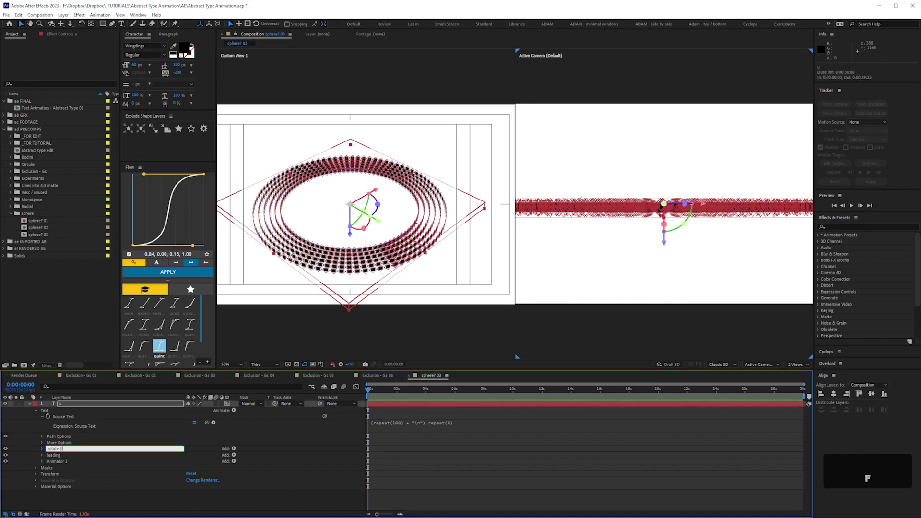
pyautogui.write('fix')
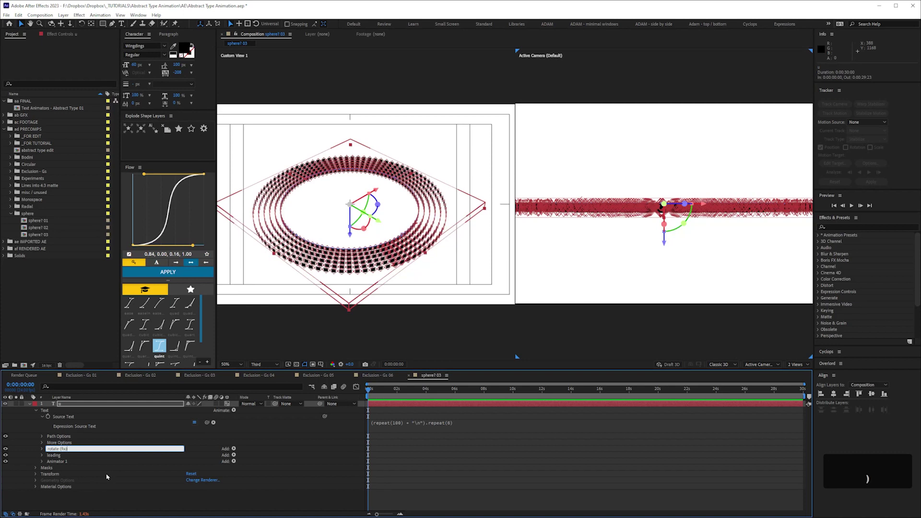
pyautogui.press('Return')
# Step: Enter the second animator's new name 'rotate (sphere-ize)'
pyautogui.write('rotat')
pyautogui.press('space')
pyautogui.press('shift+9')
pyautogui.write('sphere')
pyautogui.press('-')
pyautogui.write('-ize')
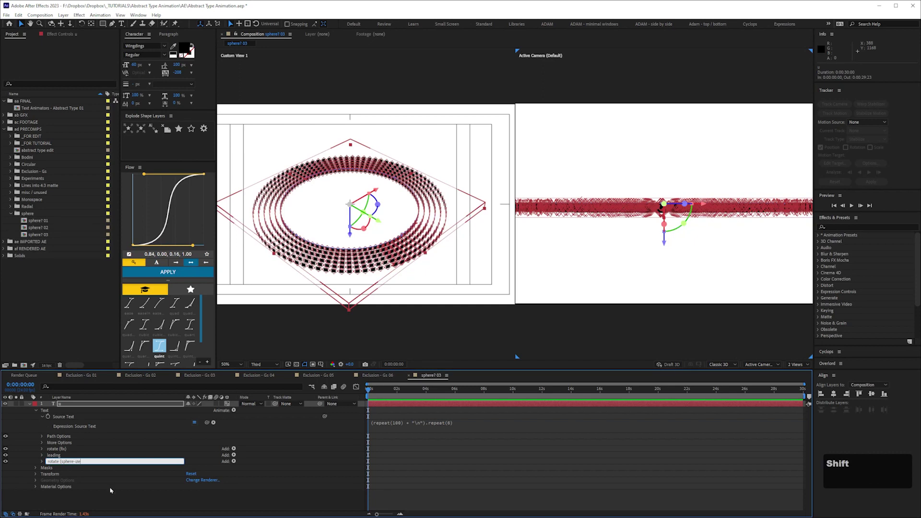
# Step: Confirm the 'rotate (sphere-ize)' name and set its X Rotation to 40°
pyautogui.press('Return')
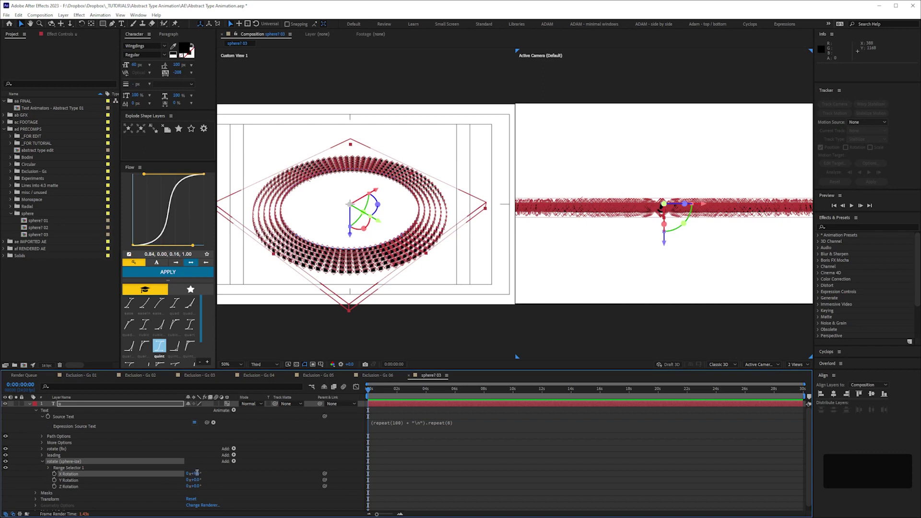
pyautogui.press('KP_4')
pyautogui.press('Return')
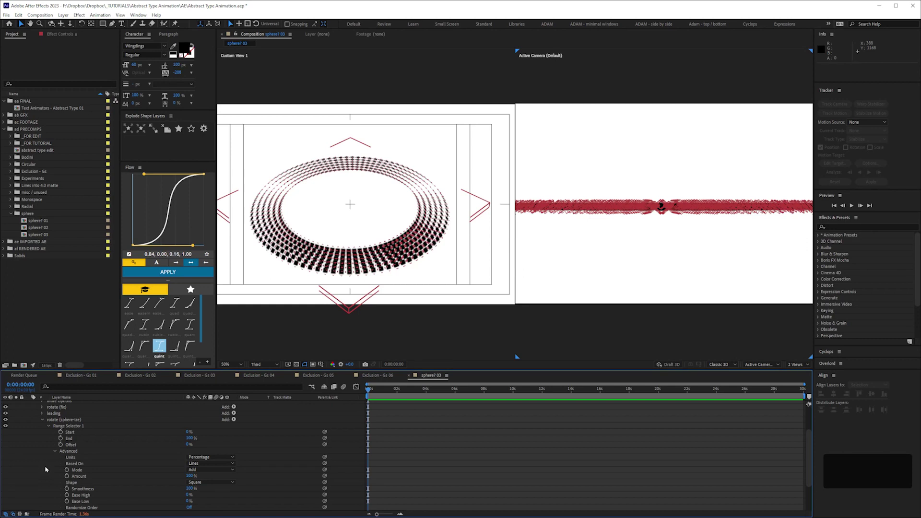
# Step: Preview the tilted glyph rings and undo the last range selector change
pyautogui.press('space')
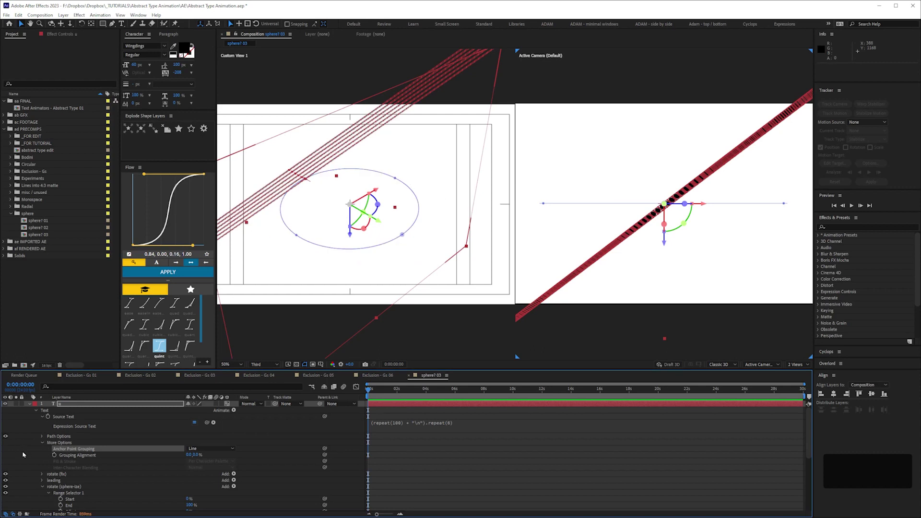
pyautogui.press('ctrl+z')
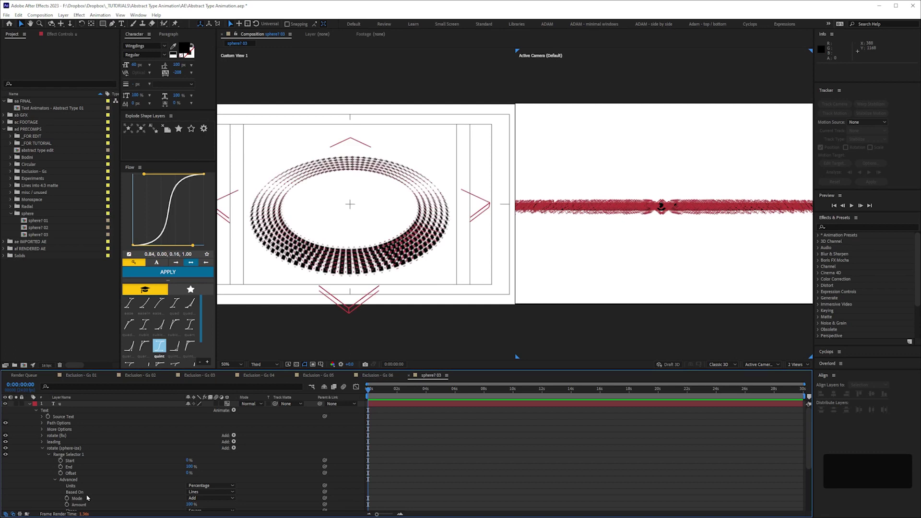
# Step: Set the sphere-ize animator's Y Rotation to 105°, adjust X Rotation, and save the project
pyautogui.press('space')
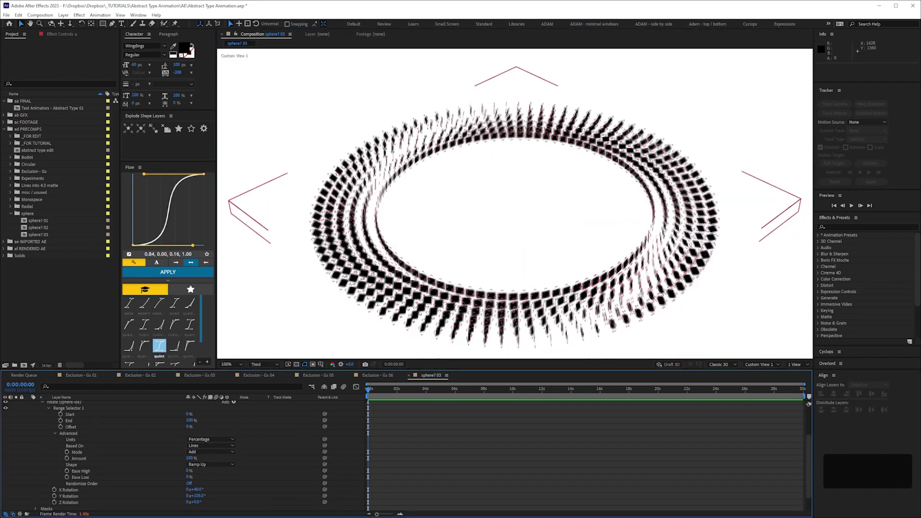
pyautogui.press('ctrl+s')
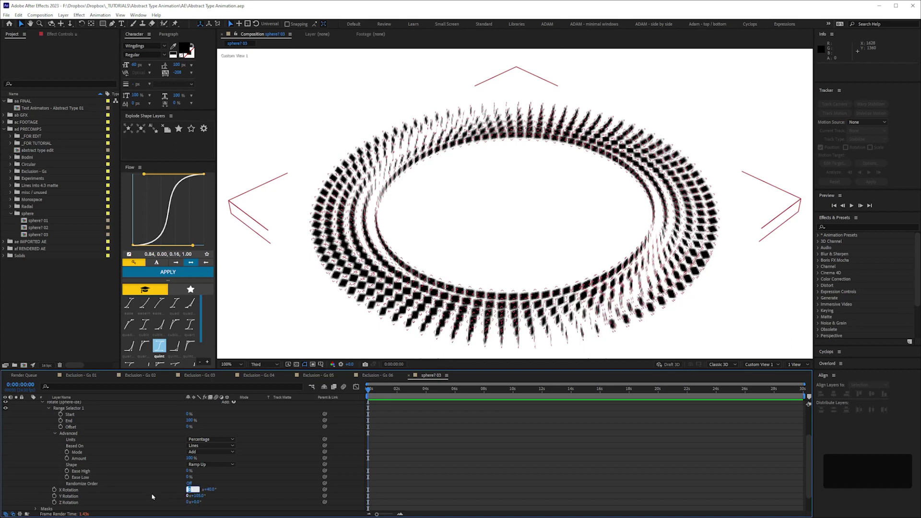
pyautogui.press('KP_1')
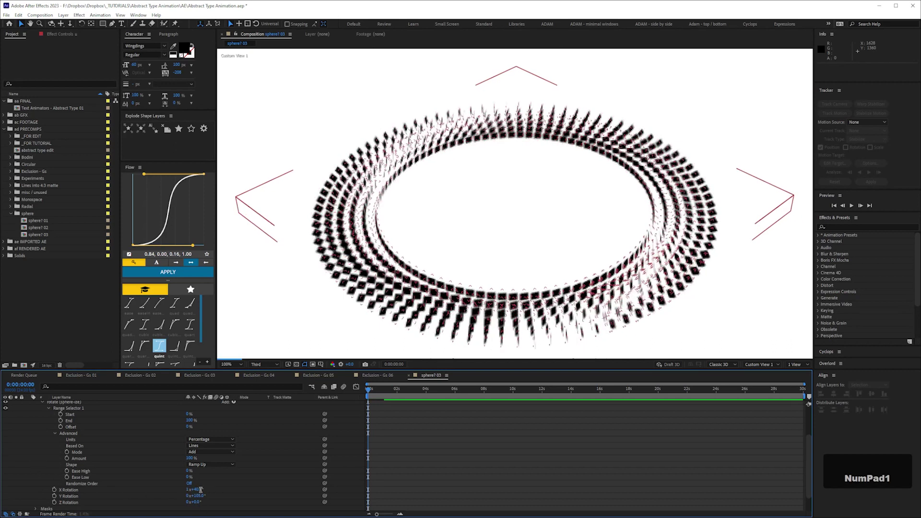
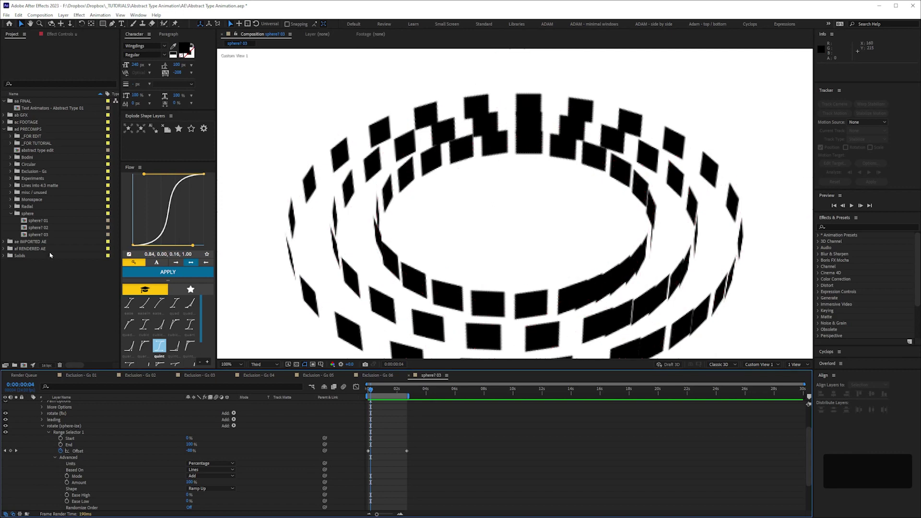
# Step: Duplicate sphere1 03 and start renaming the copy 'dominos'
pyautogui.press('ctrl+d')
pyautogui.press('Return')
pyautogui.write('dom')
pyautogui.write('noes')
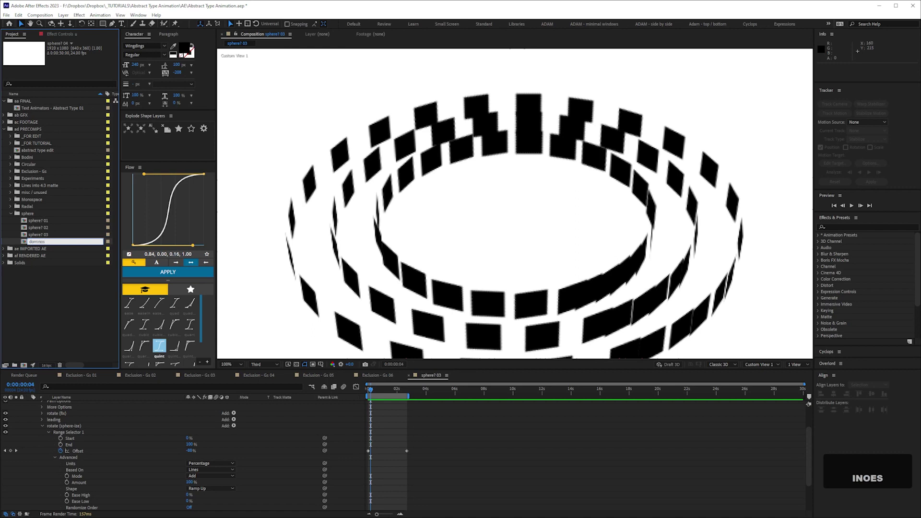
pyautogui.press('space')
# Step: Finish the name 'dominos 01' and set its Source Text expression to repeat(1)
pyautogui.write('01')
pyautogui.press('Return')
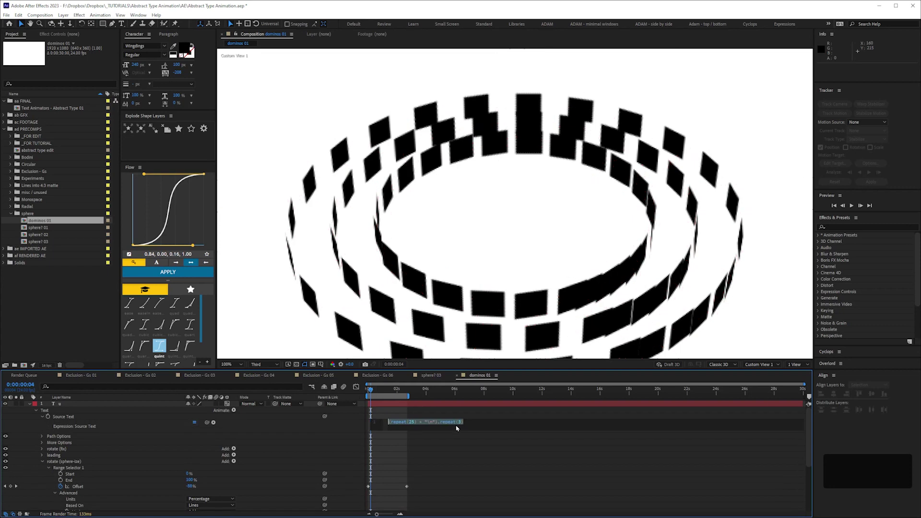
pyautogui.press('KP_1')
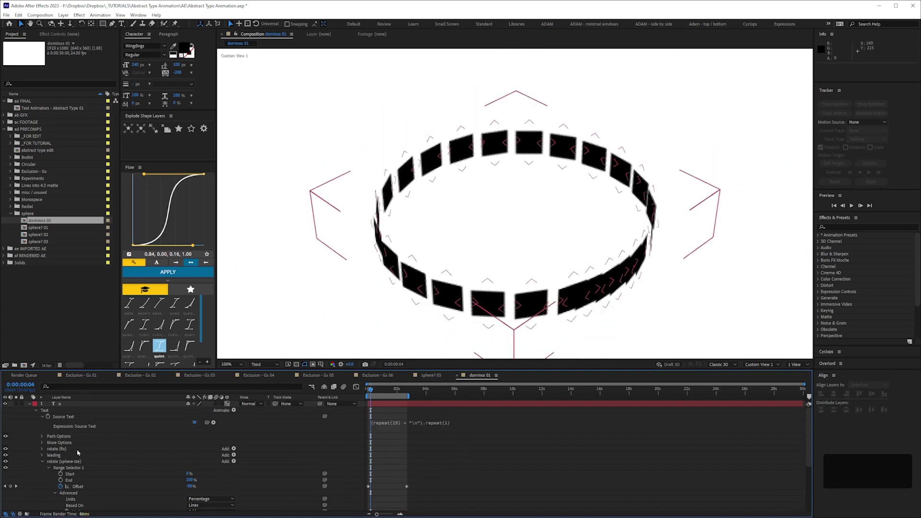
pyautogui.press('space')
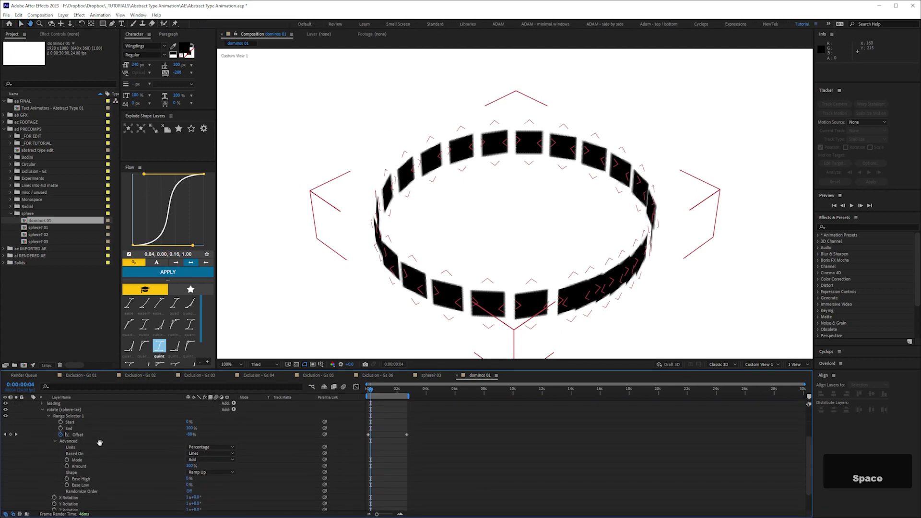
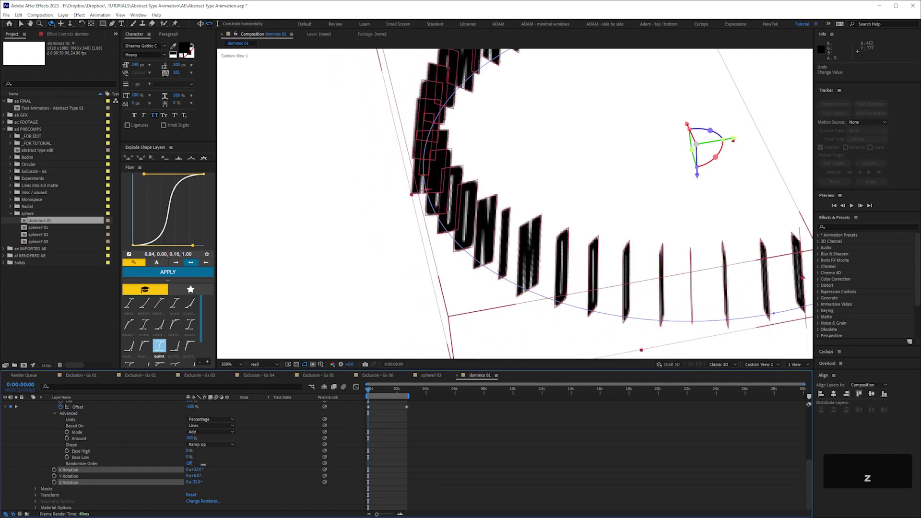
# Step: Undo the last range selector change so the DOMINO glyphs stay upright along the arc
pyautogui.press('ctrl+z')
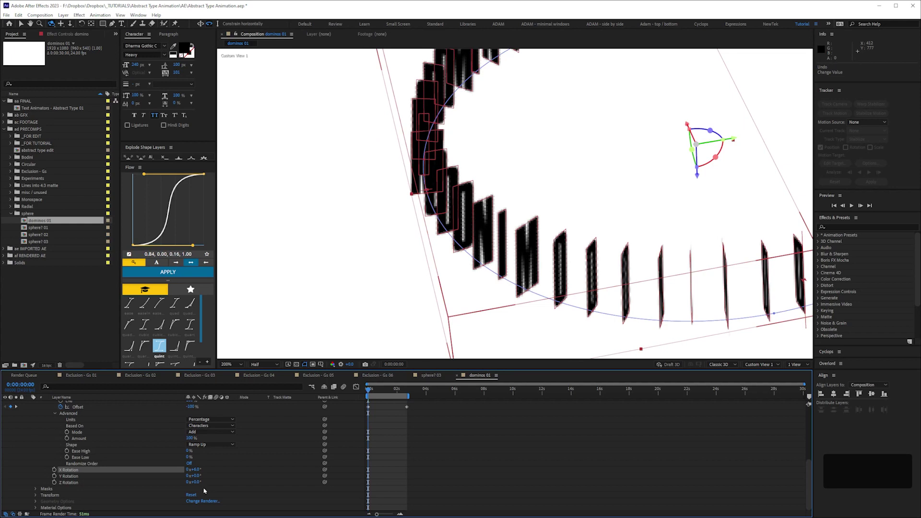
# Step: Undo the trial shape and offset changes, preview the toppling letters, and save the project
pyautogui.press('ctrl+z')
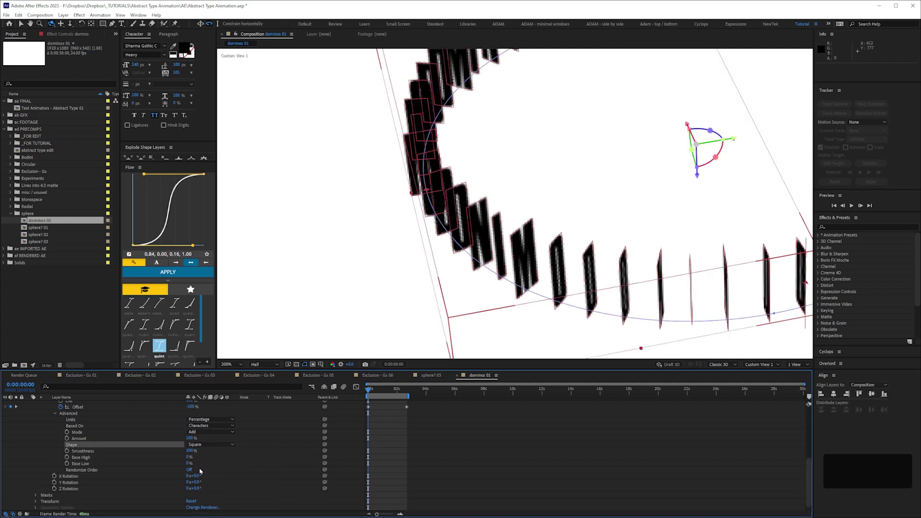
pyautogui.press('space')
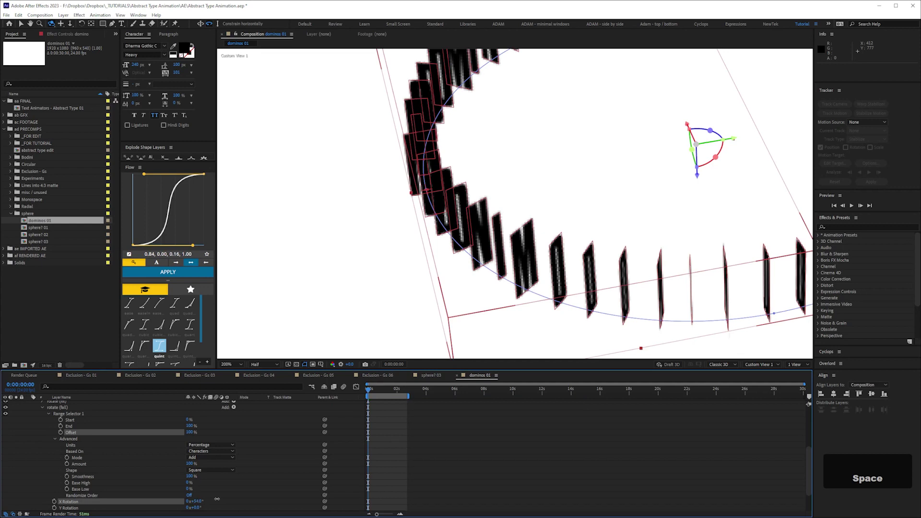
pyautogui.press('ctrl+z')
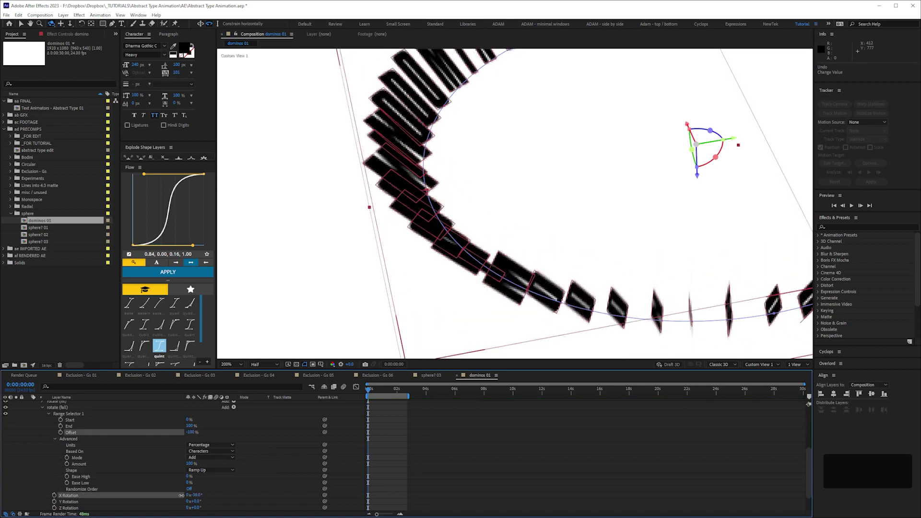
pyautogui.press('ctrl+z')
pyautogui.press('space')
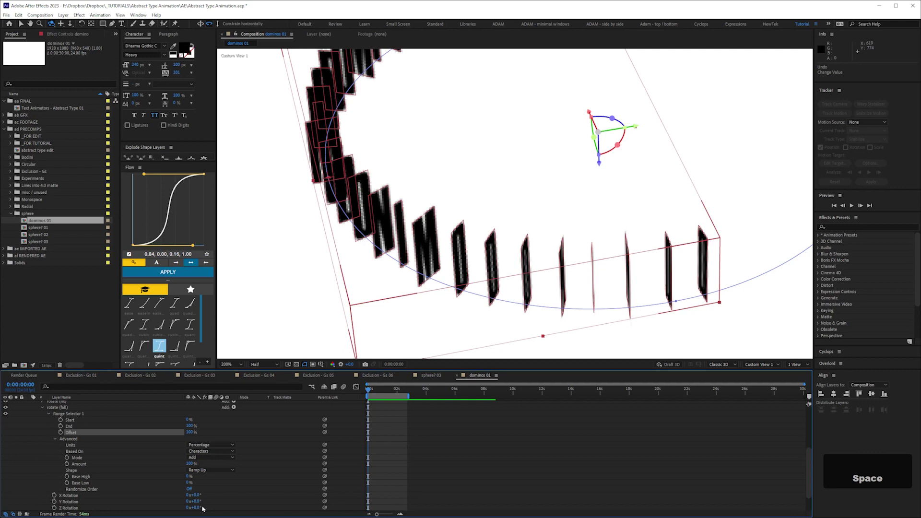
pyautogui.press('ctrl+z')
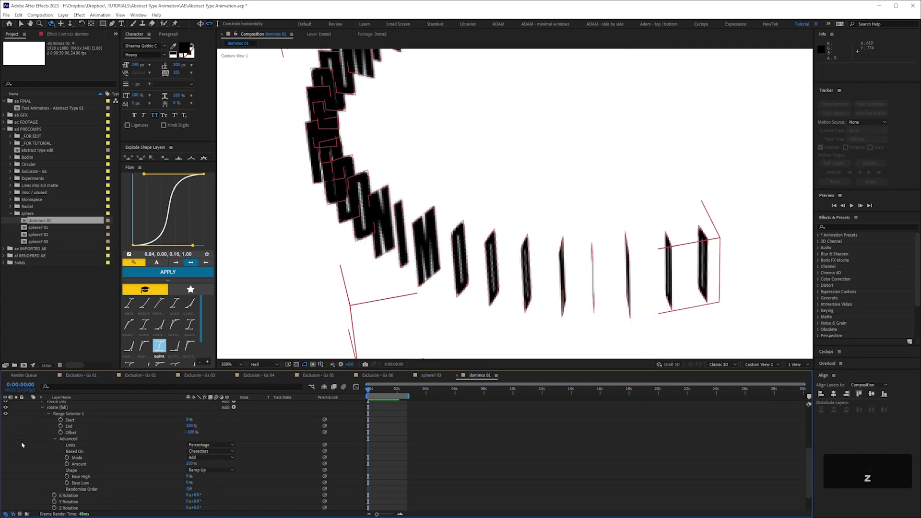
pyautogui.press('ctrl+s')
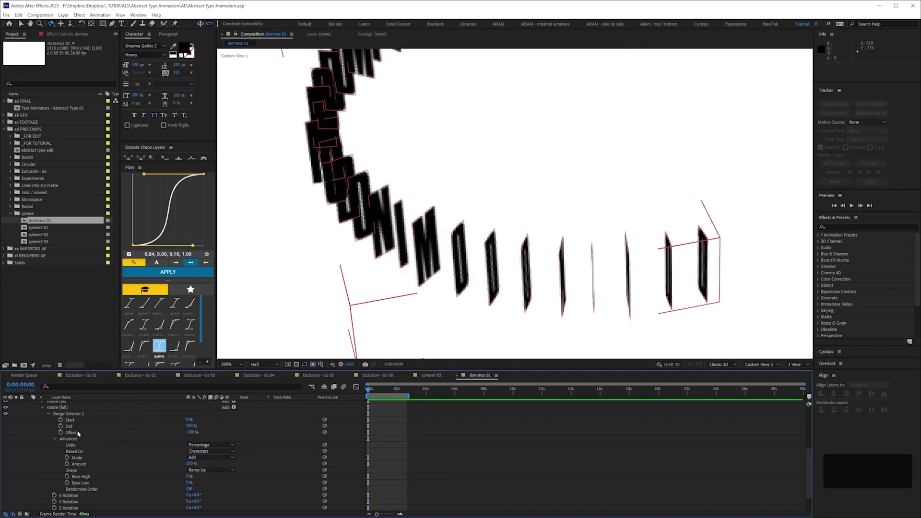
# Step: Preview the ring so the DOMINO glyphs stand upright on edge again
pyautogui.press('space')
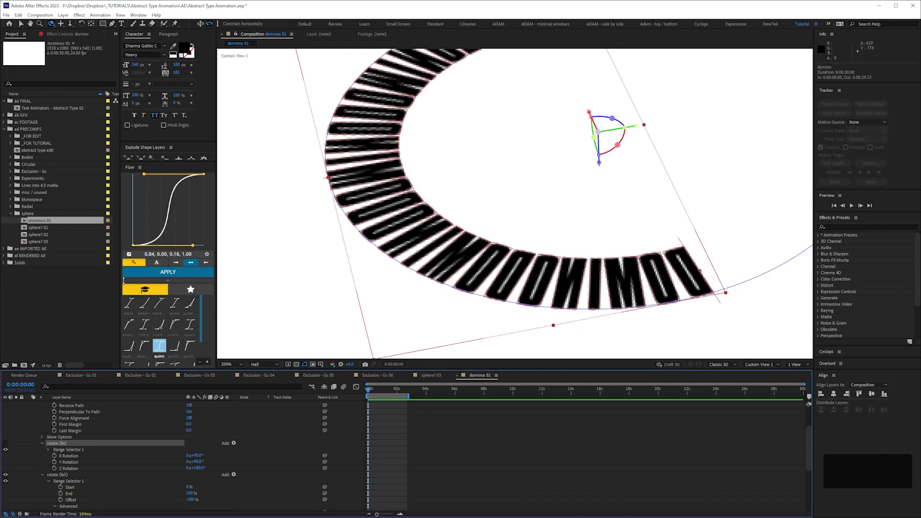
pyautogui.press('space')
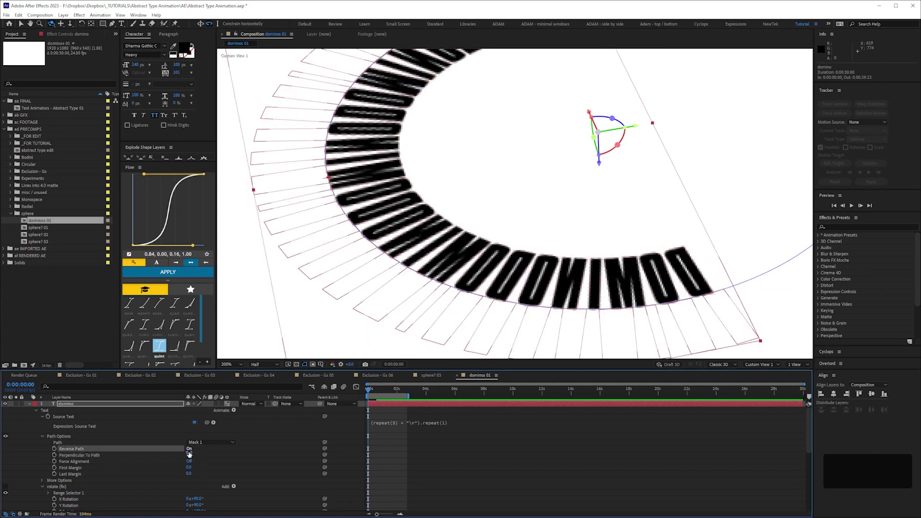
pyautogui.press('space')
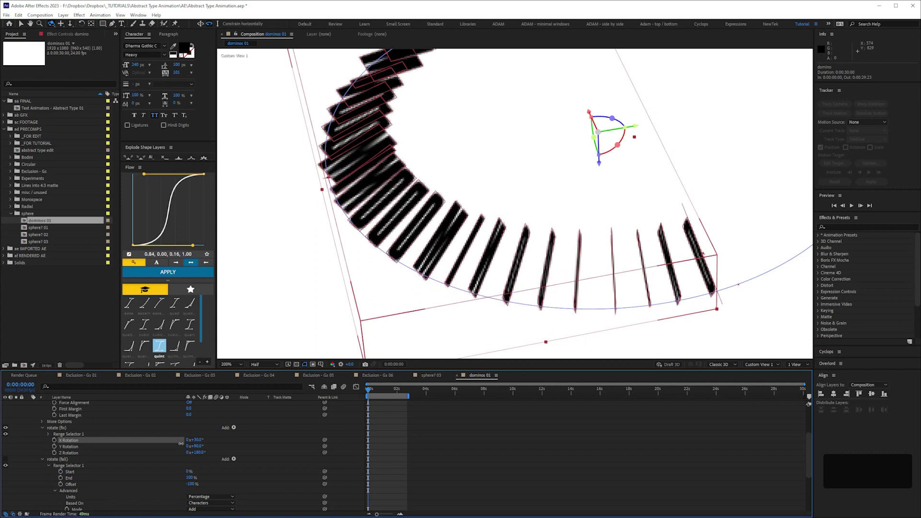
pyautogui.press('ctrl+z')
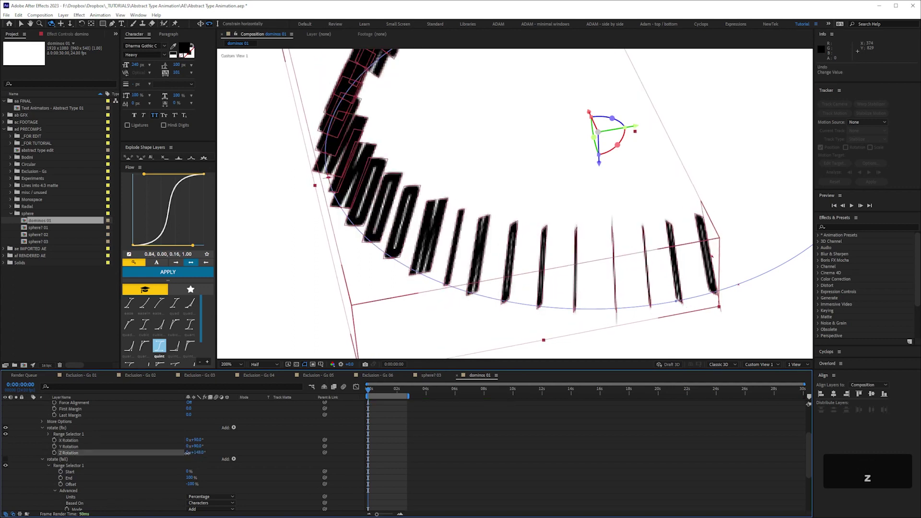
pyautogui.press('ctrl+z')
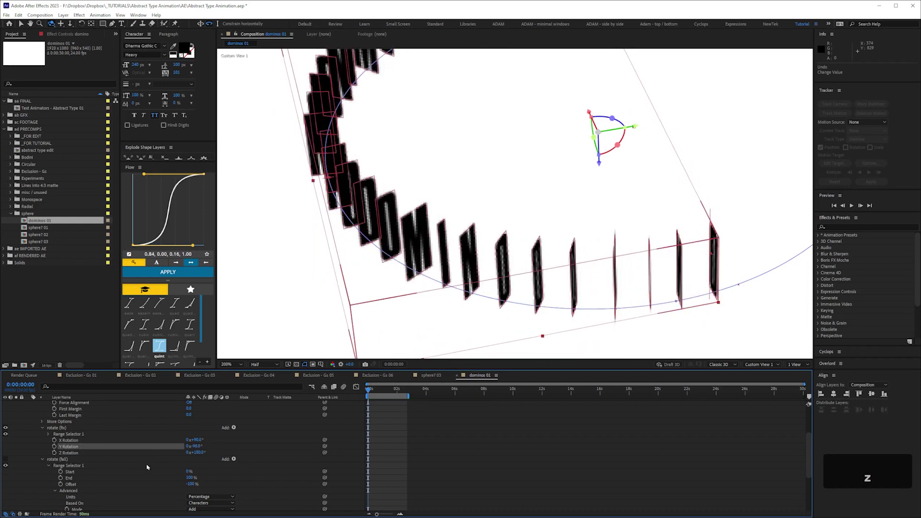
pyautogui.press('KP_Subtract')
pyautogui.press('KP_9')
pyautogui.press('Return')
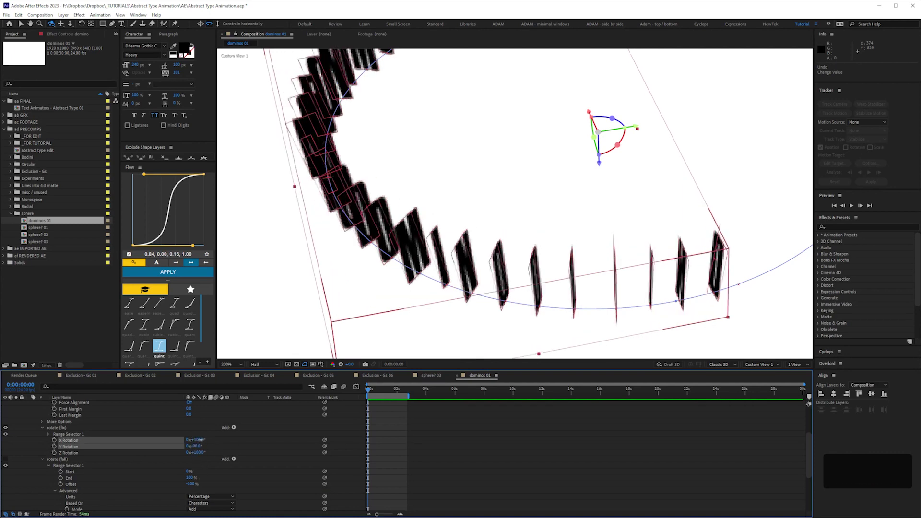
pyautogui.press('ctrl+z')
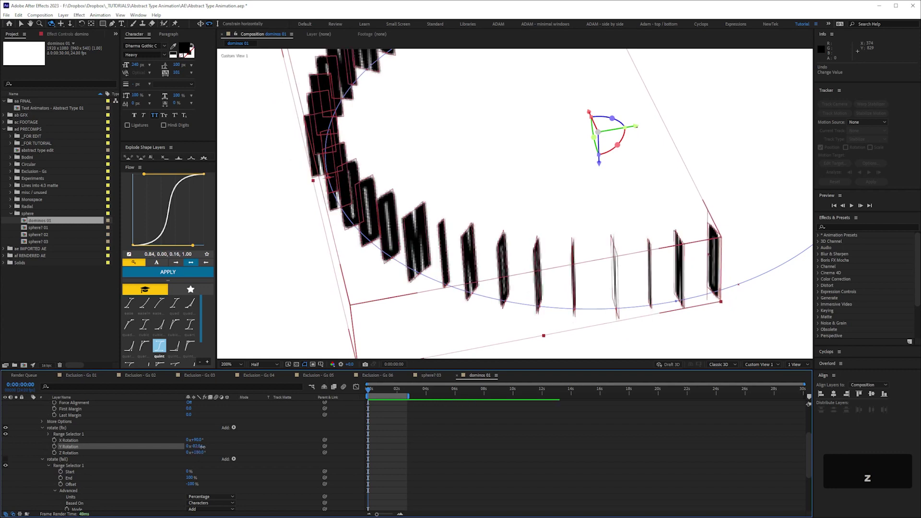
pyautogui.press('ctrl+z')
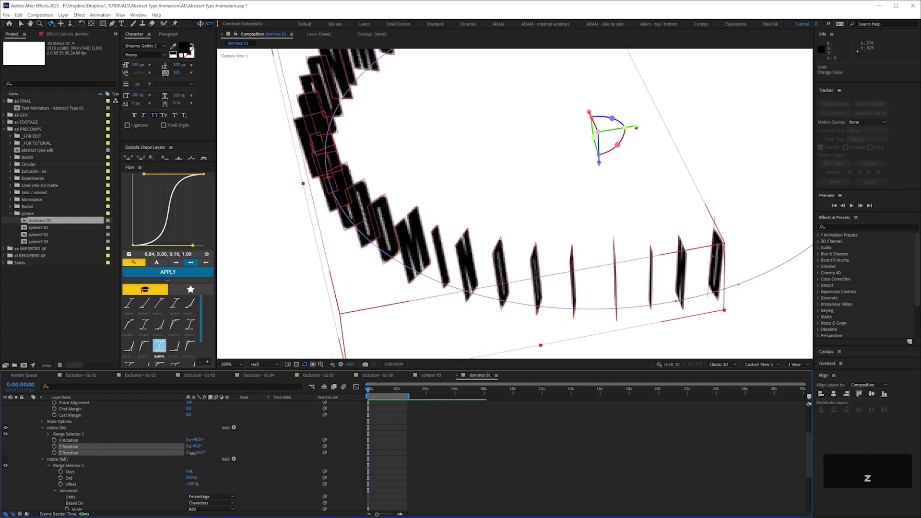
pyautogui.press('ctrl+z')
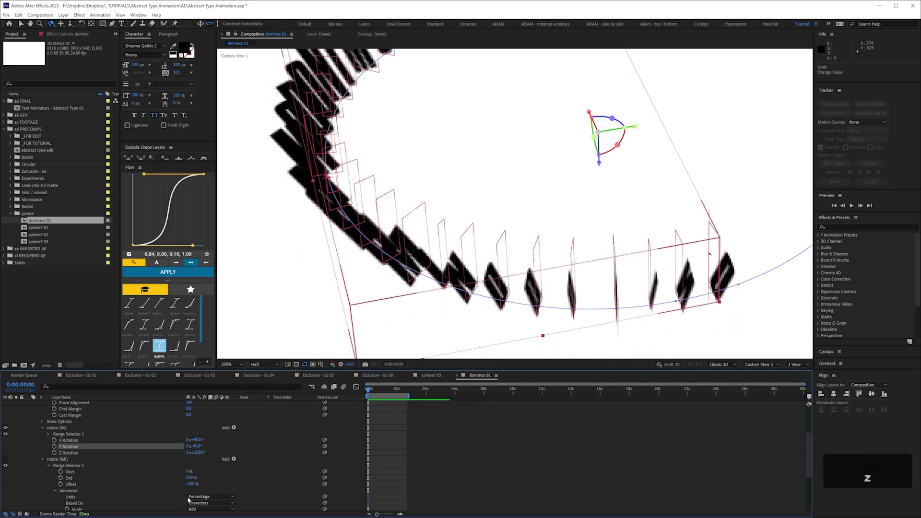
pyautogui.press('space')
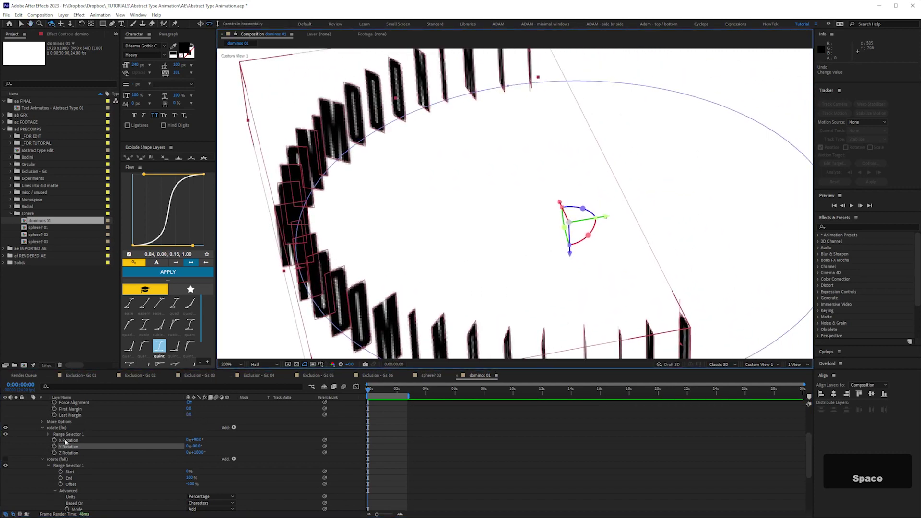
# Step: Duplicate the dominos layer as dominos 02, then undo, leaving the text in a straight row
pyautogui.press('space')
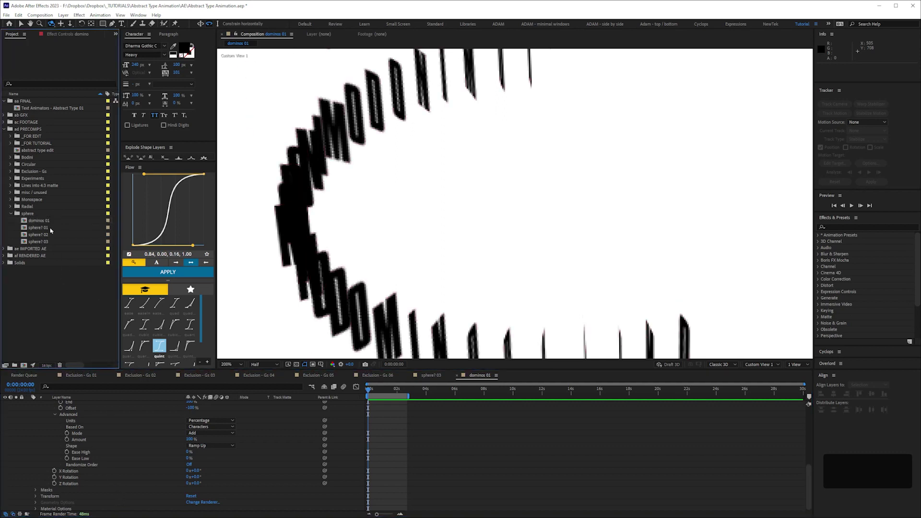
pyautogui.press('ctrl+d')
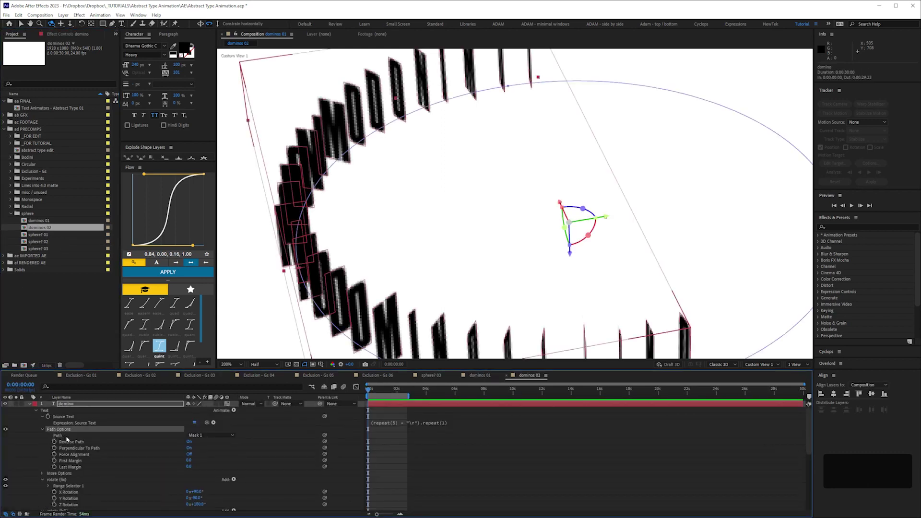
pyautogui.press('ctrl+z')
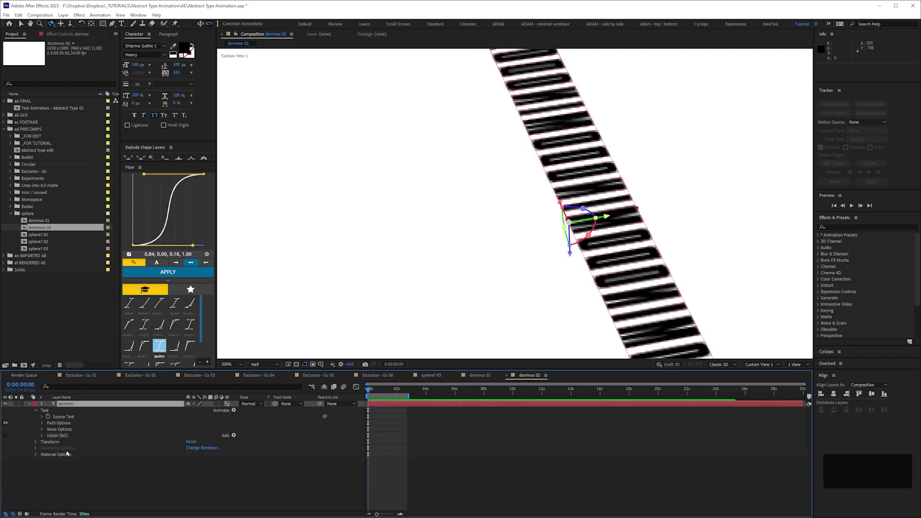
# Step: Undo the unwanted rotate animator changes so the glyph faces show along the row
pyautogui.press('ctrl+z')
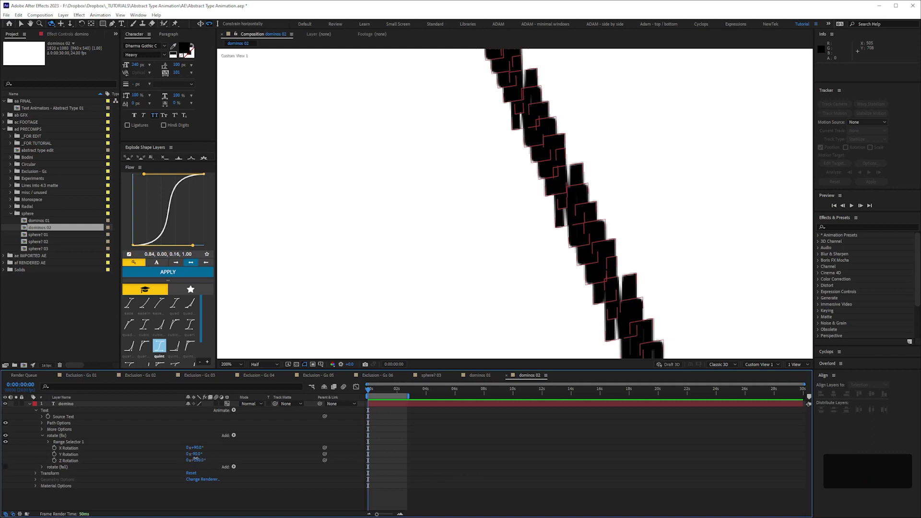
pyautogui.press('ctrl+z')
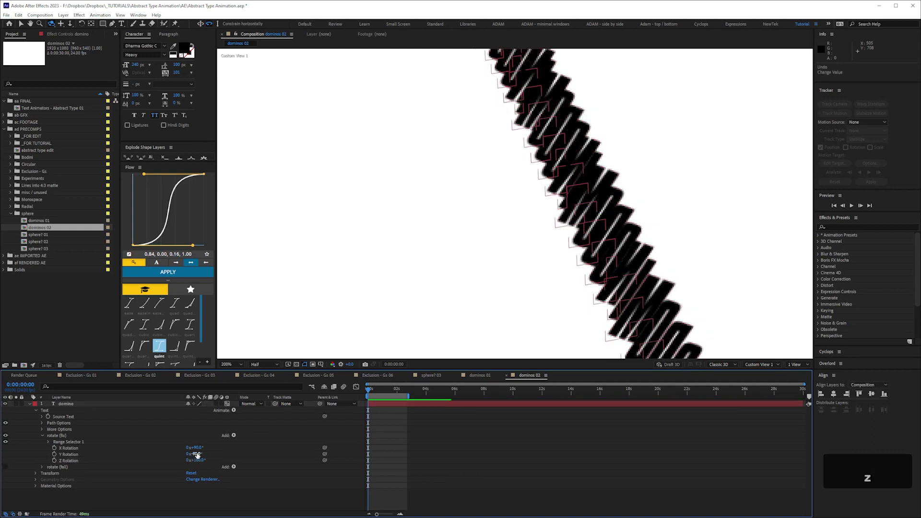
pyautogui.press('ctrl+z')
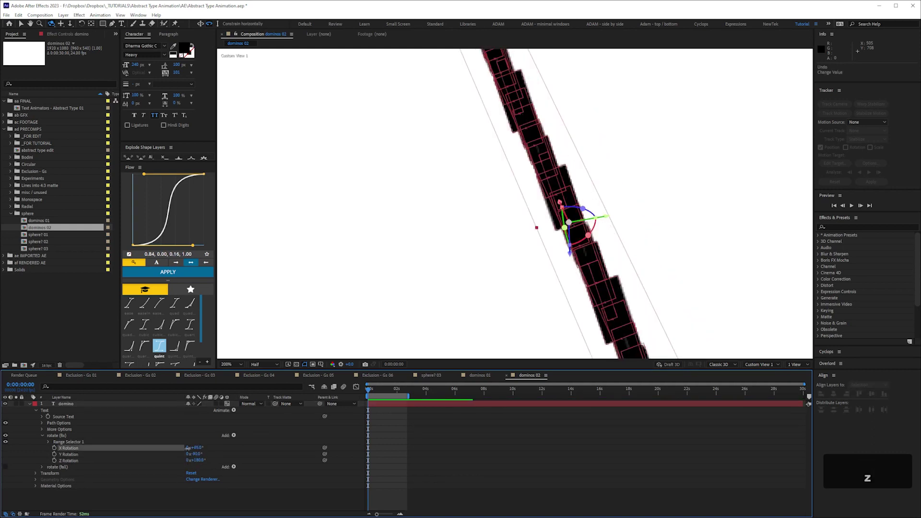
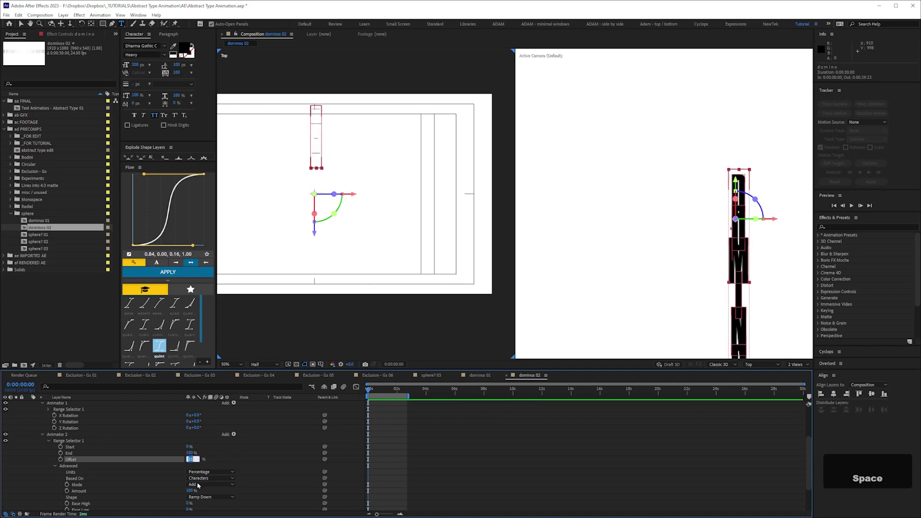
# Step: Set Animator 2's Offset to 0%
pyautogui.press('KP_0')
pyautogui.press('Return')
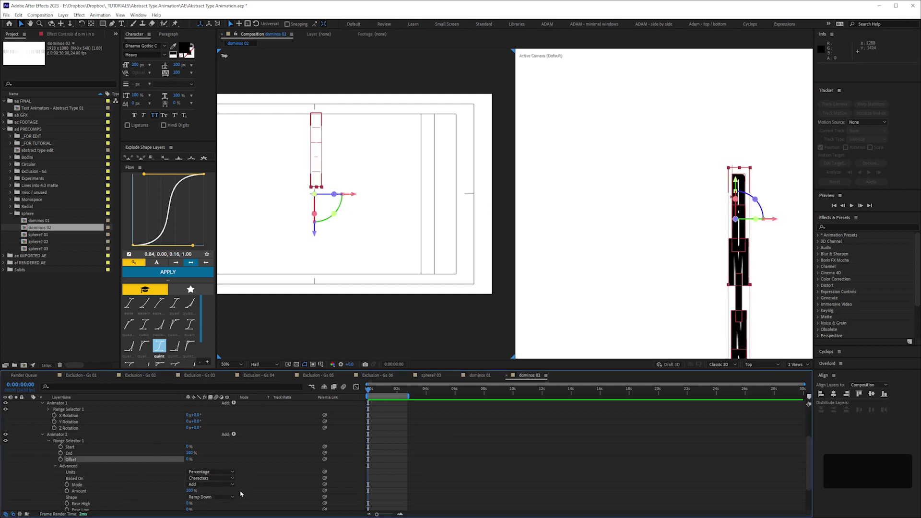
pyautogui.press('space')
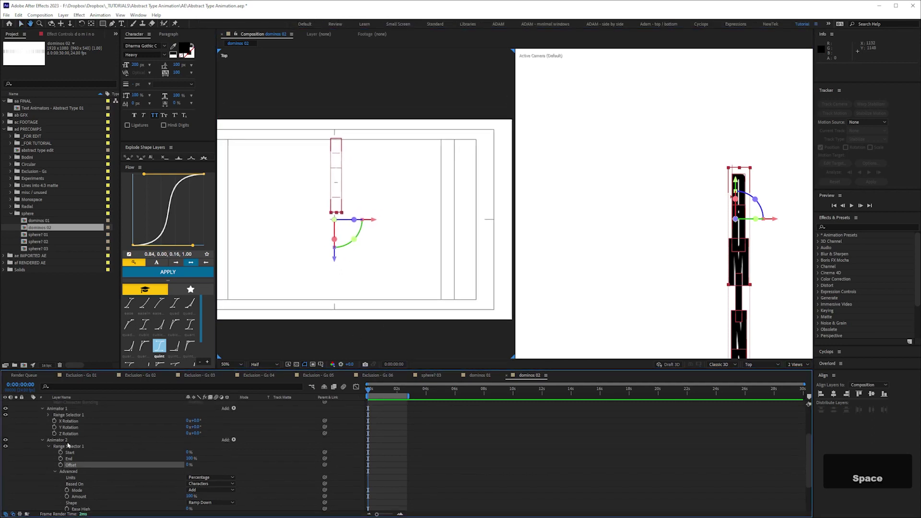
# Step: Rename Animator 2 to 'z position'
pyautogui.press('Return')
pyautogui.press('z')
pyautogui.press('space')
pyautogui.write('pos')
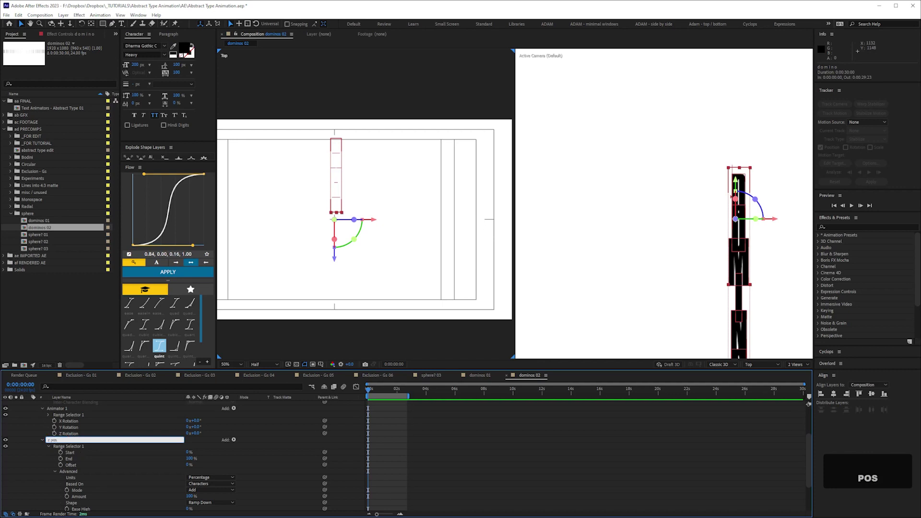
pyautogui.write('ition')
# Step: Confirm the z position name and preview with the range selector shape at Ramp Up
pyautogui.press('Return')
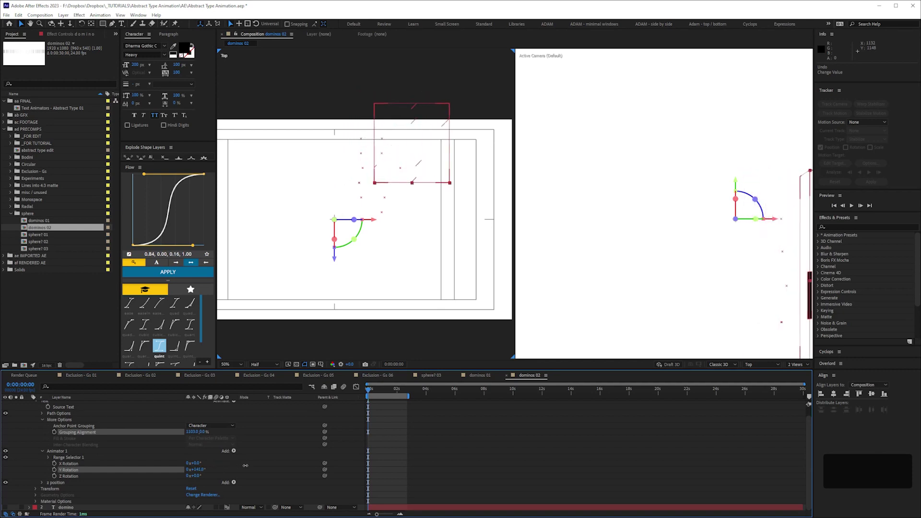
pyautogui.press('space')
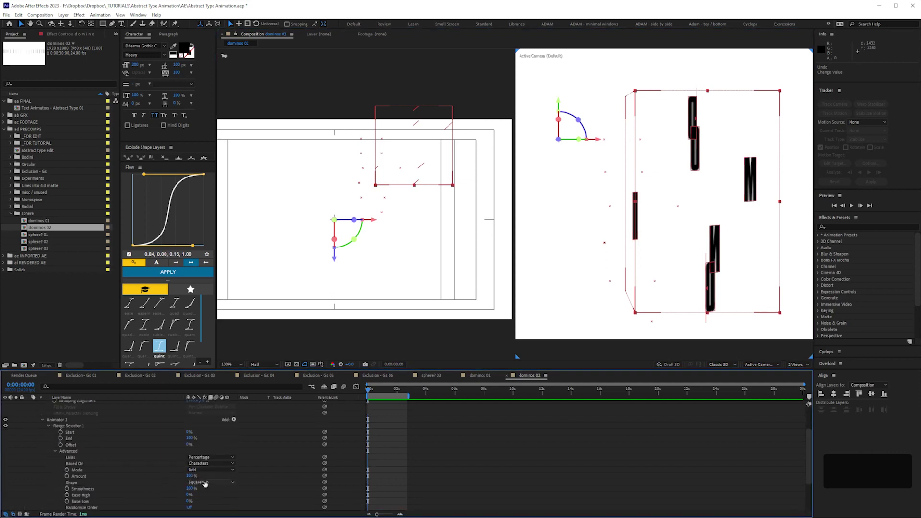
# Step: Set Grouping Alignment to a large negative value, swinging the glyph column off-centre
pyautogui.press('space')
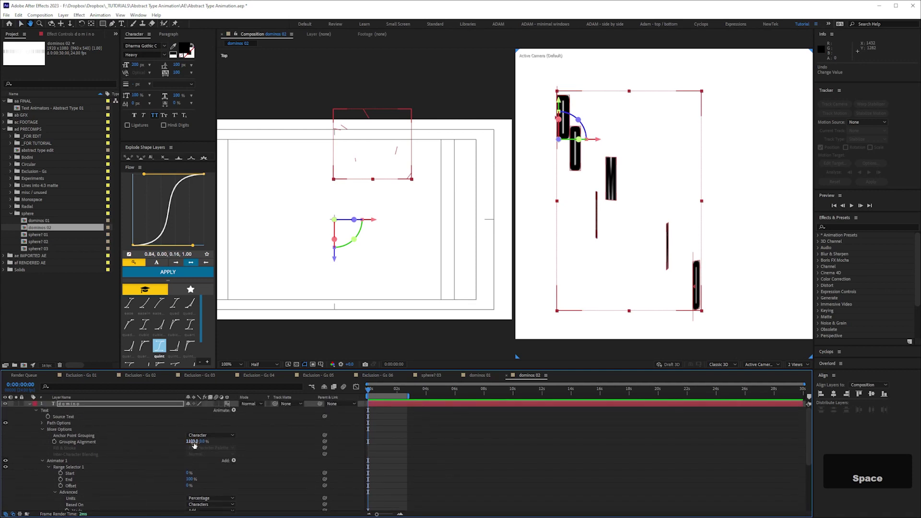
pyautogui.press('KP_0')
pyautogui.press('Return')
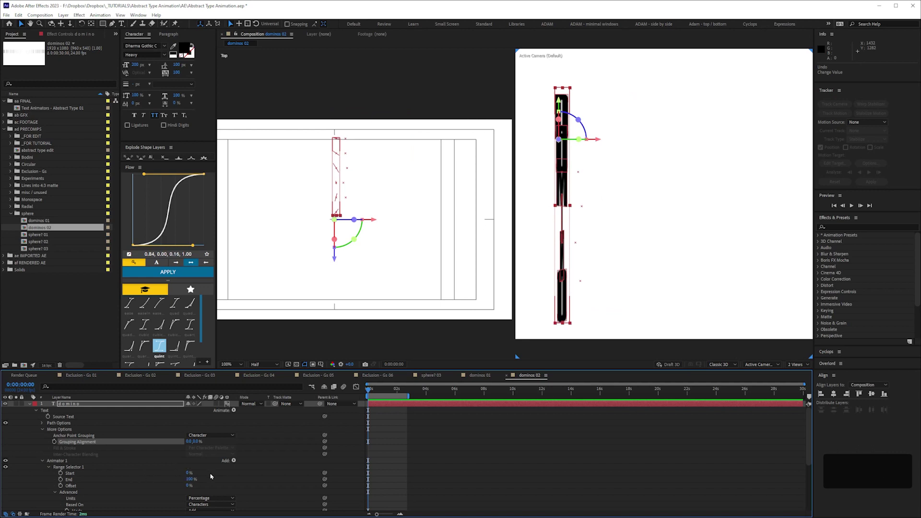
pyautogui.press('space')
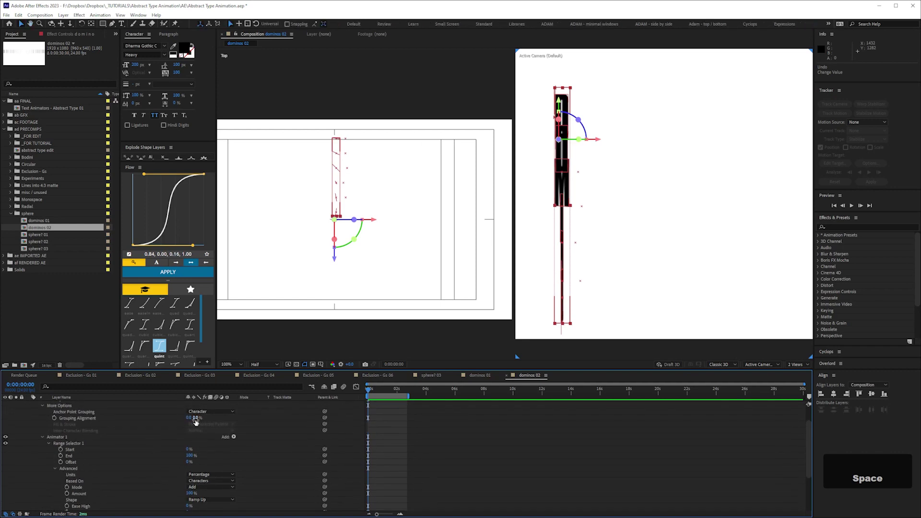
# Step: Undo the alignment and offset experiments back to the staggered vertical arrangement
pyautogui.press('ctrl+z')
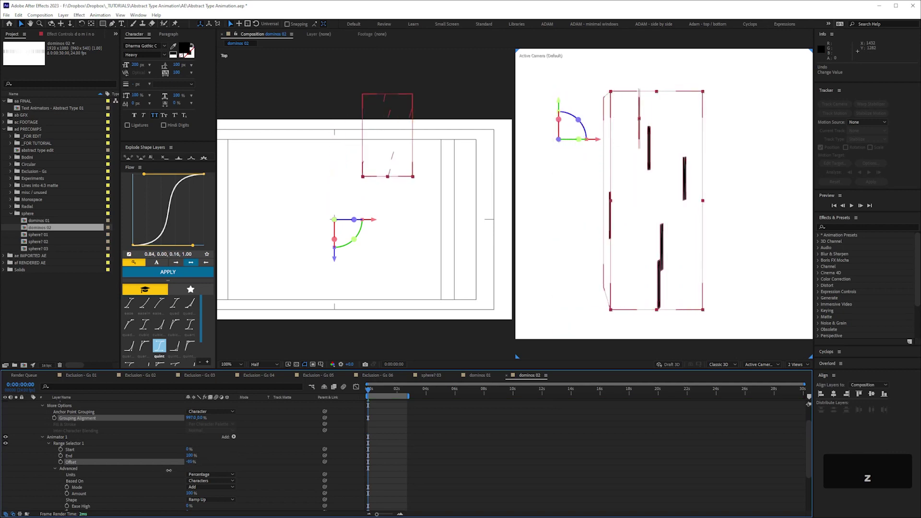
pyautogui.press('ctrl+z')
pyautogui.press('space')
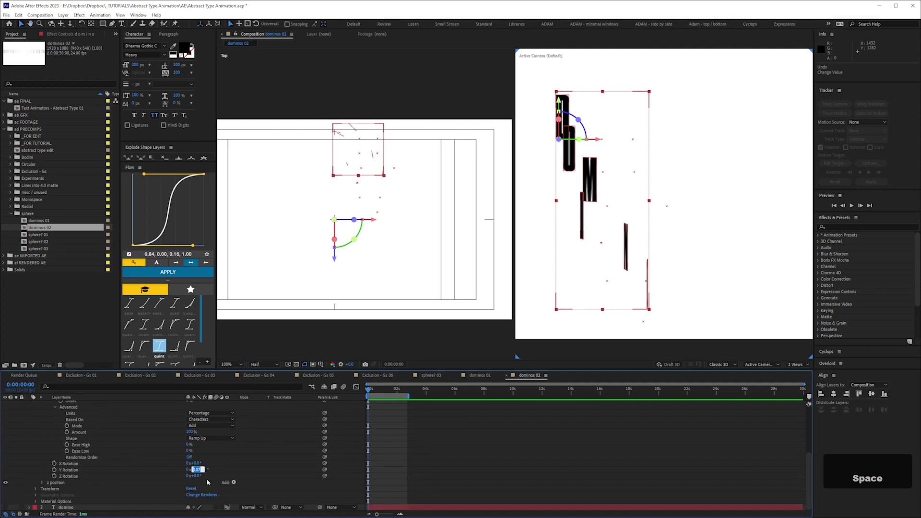
# Step: Set Animator 1 Y Rotation to 90° and revert the X and Z rotation tests to 0°
pyautogui.press('KP_9')
pyautogui.press('Return')
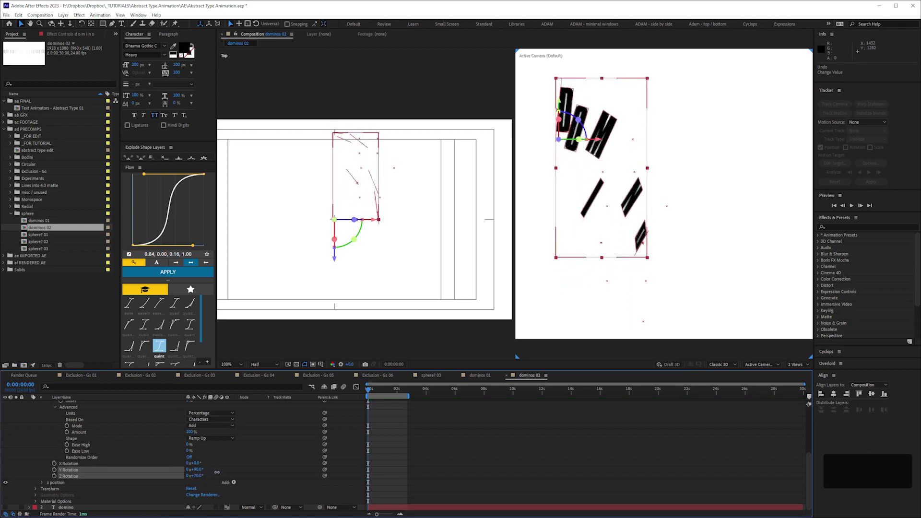
pyautogui.press('ctrl+z')
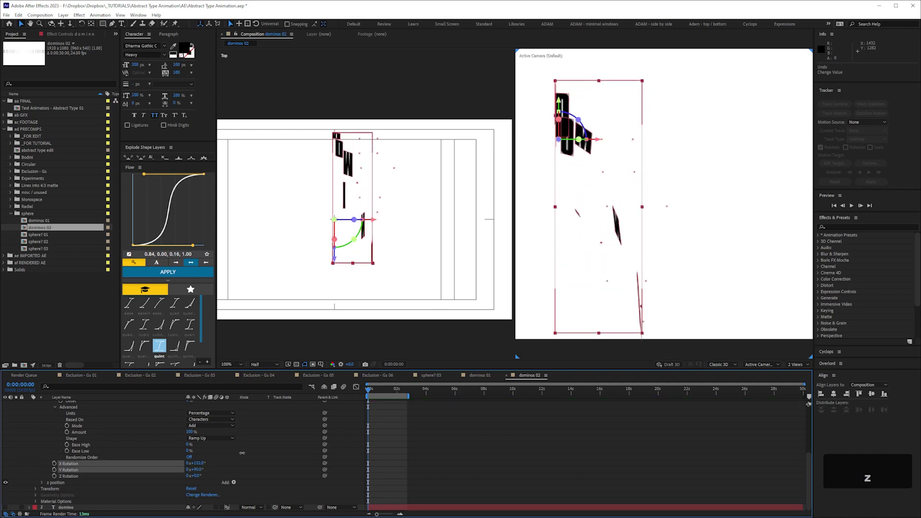
pyautogui.press('ctrl+z')
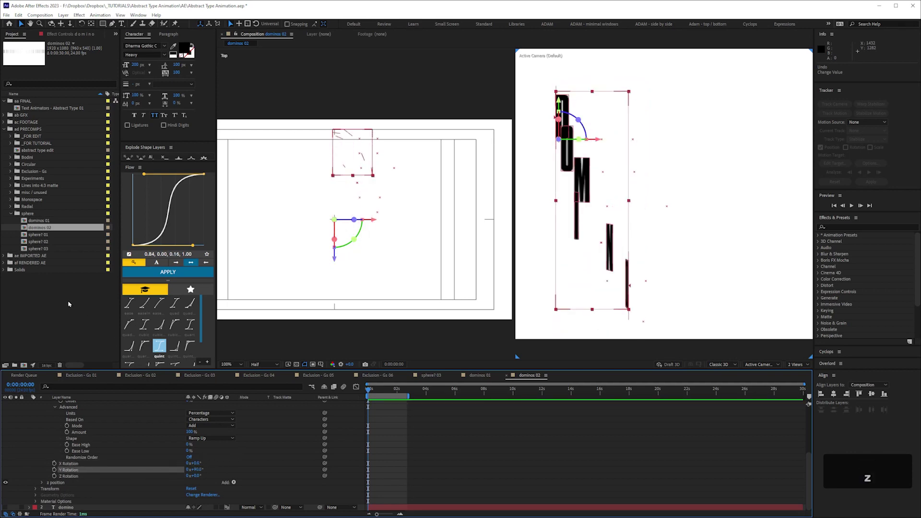
# Step: Save the project and start naming a new composition 'shadow'
pyautogui.press('ctrl+s')
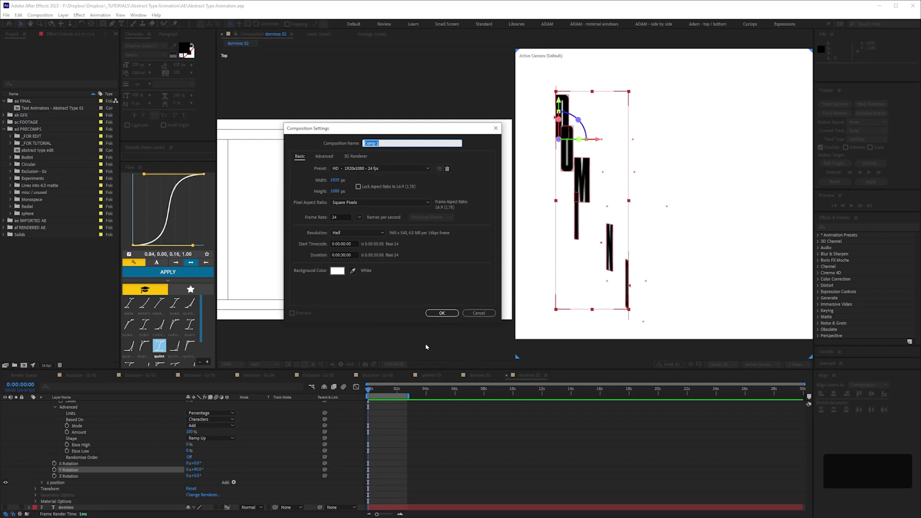
pyautogui.write('shadow')
pyautogui.press('space')
# Step: Finish naming the comp 'shadow letters', confirm it and start a new text layer
pyautogui.write('letters')
pyautogui.press('Return')
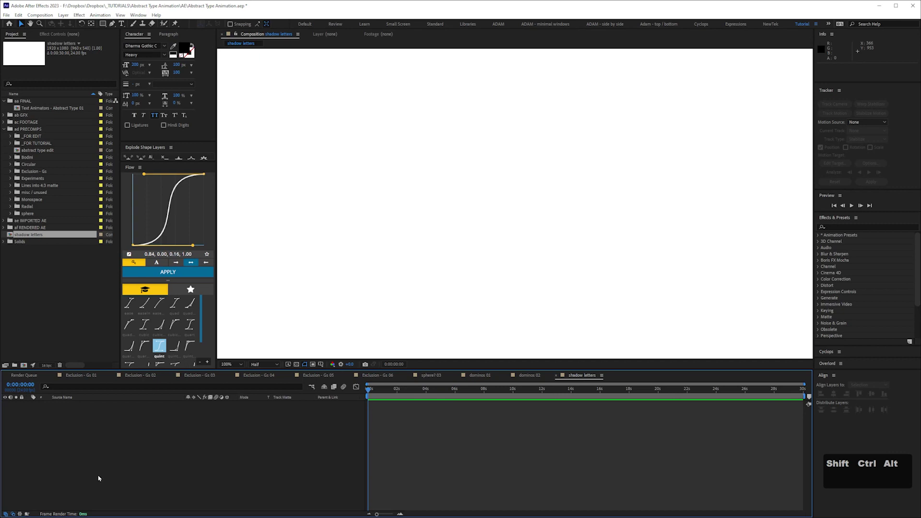
pyautogui.press('ctrl+shift+alt+t')
# Step: Type the two-line text SHADOW / LETTERS in heavy condensed black type
pyautogui.write('shadows')
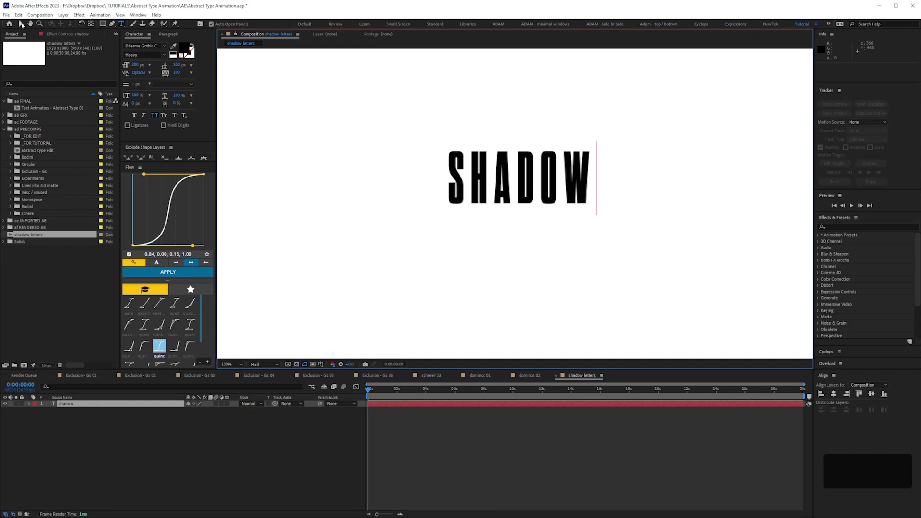
pyautogui.press('Return')
pyautogui.press('l')
pyautogui.write('letters')
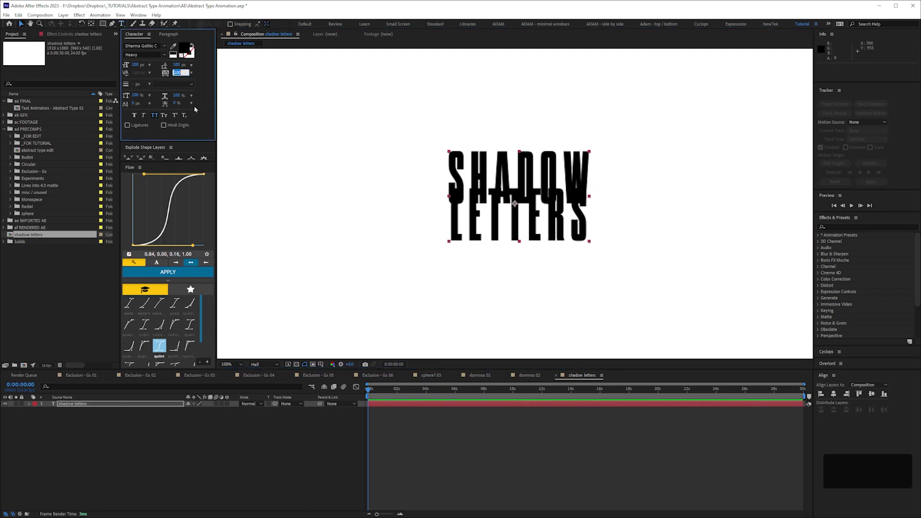
# Step: Finish editing the SHADOW LETTERS text layer after squeezing its horizontal scale
pyautogui.press('KP_0')
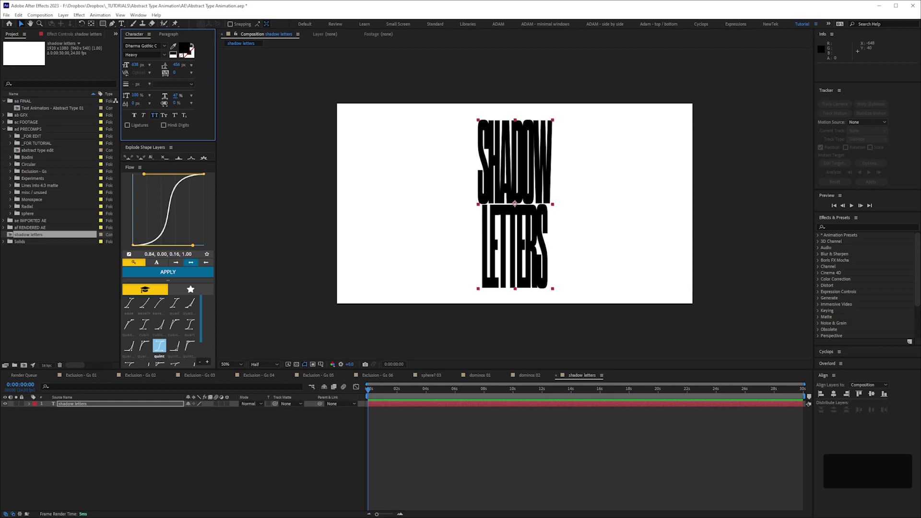
# Step: Undo a stray change while setting up the 3D per-character rotation animator
pyautogui.press('ctrl+z')
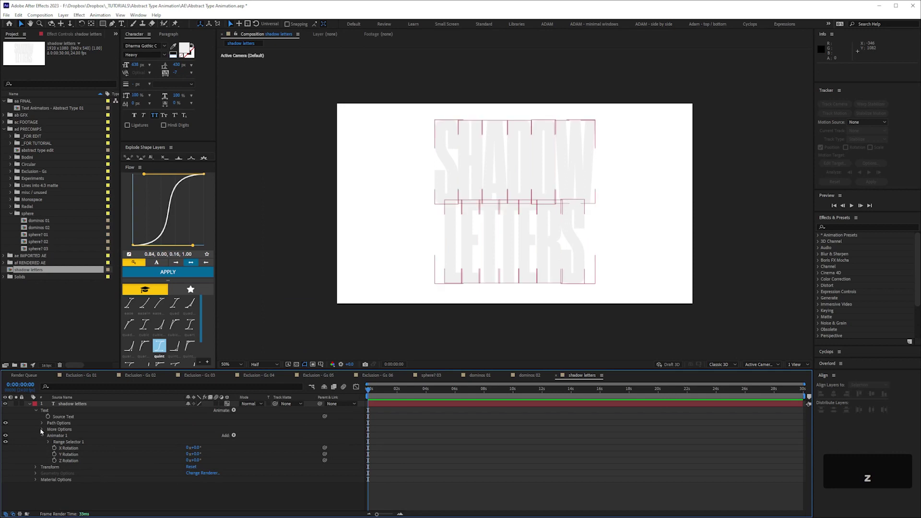
# Step: Preview the comp and undo several trial X/Y/Z Rotation value changes on Animator 1
pyautogui.press('space')
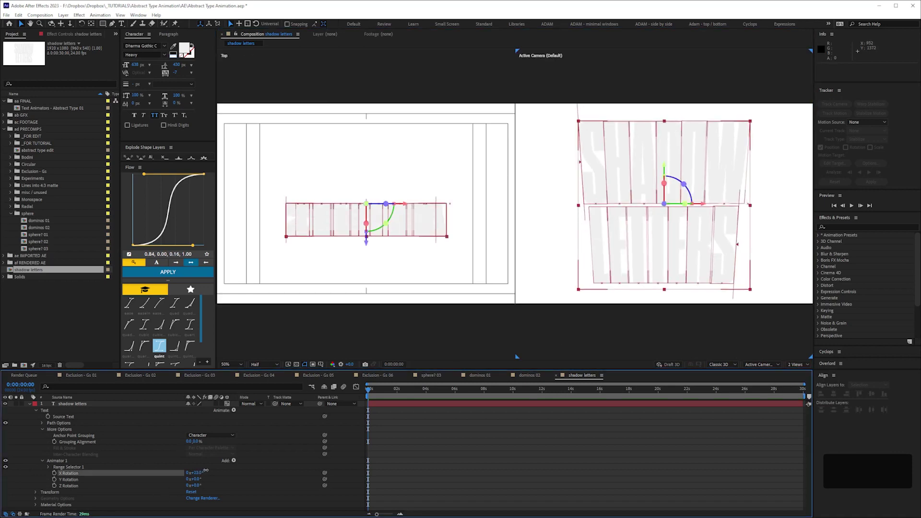
pyautogui.press('ctrl+z')
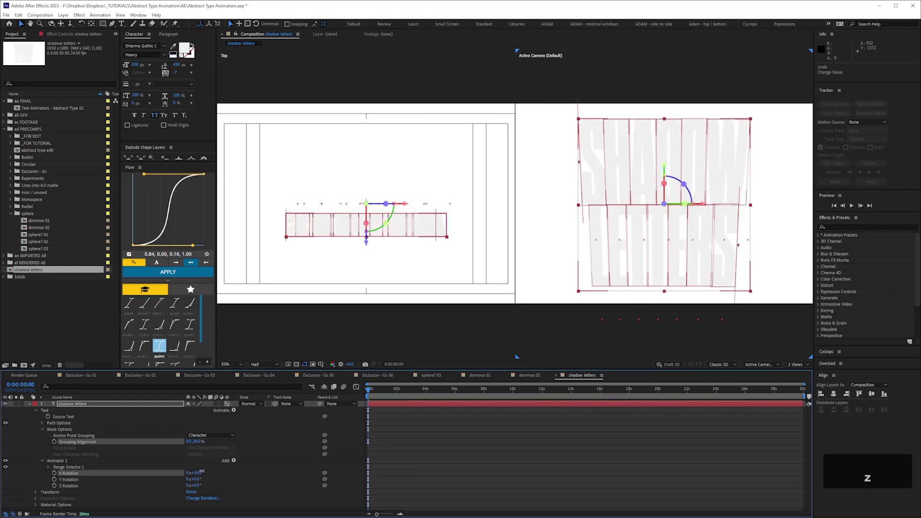
pyautogui.press('ctrl+z')
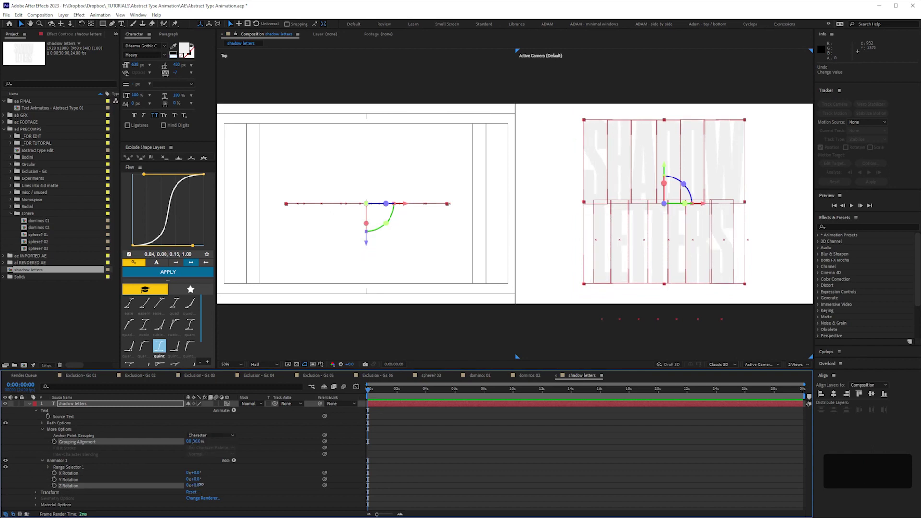
pyautogui.press('ctrl+z')
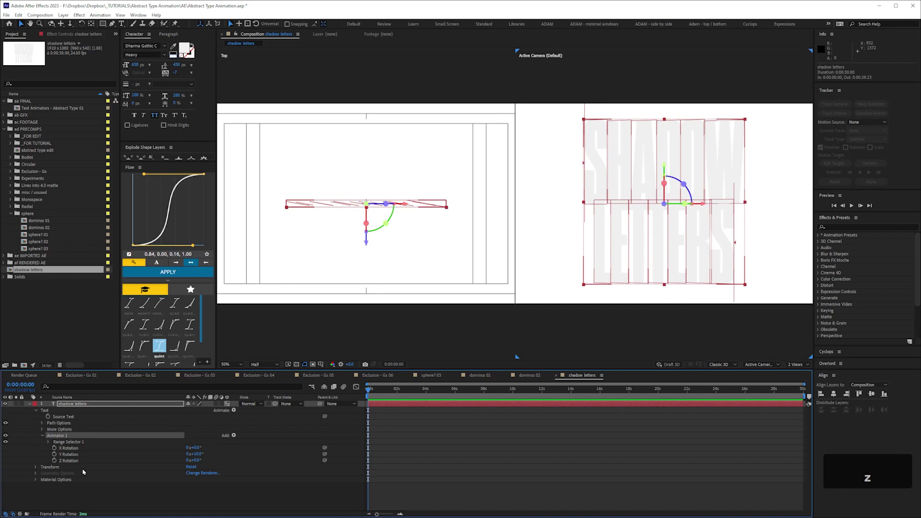
# Step: Rename the rotation animator to 'rotate letters' and undo a stray edit
pyautogui.press('Return')
pyautogui.write('rotat')
pyautogui.press('space')
pyautogui.write('letters')
pyautogui.press('Return')
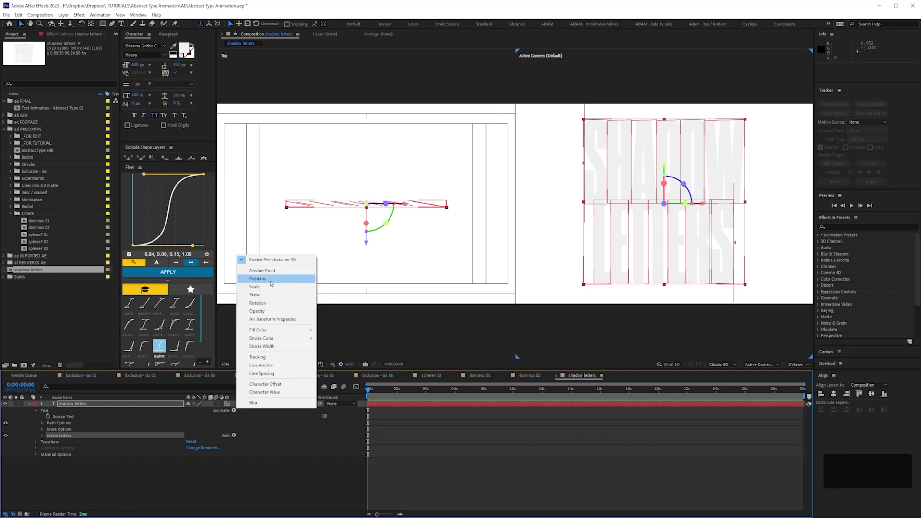
pyautogui.press('ctrl+z')
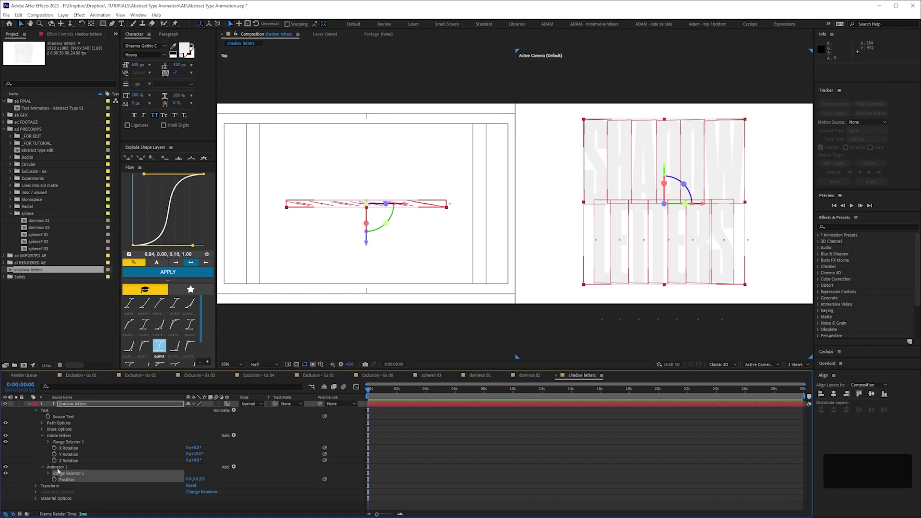
# Step: Preview the comp while configuring the z position animator and spot light
pyautogui.press('space')
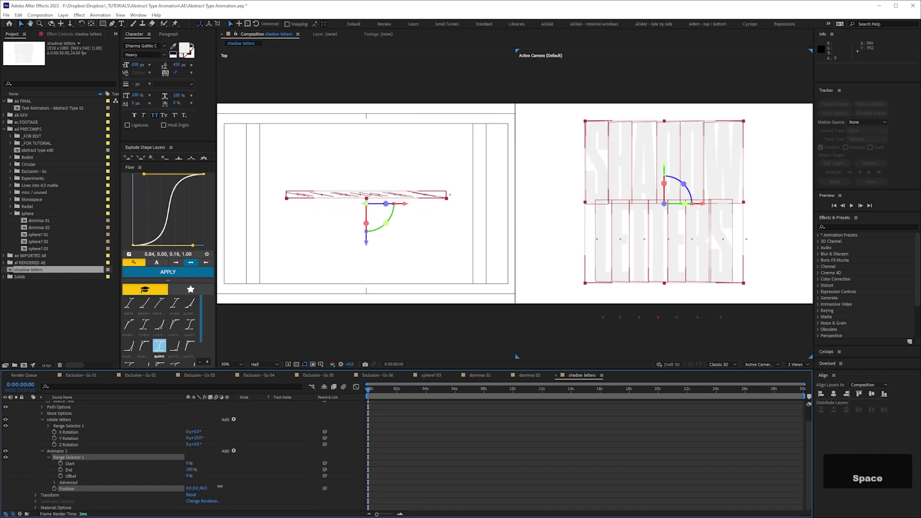
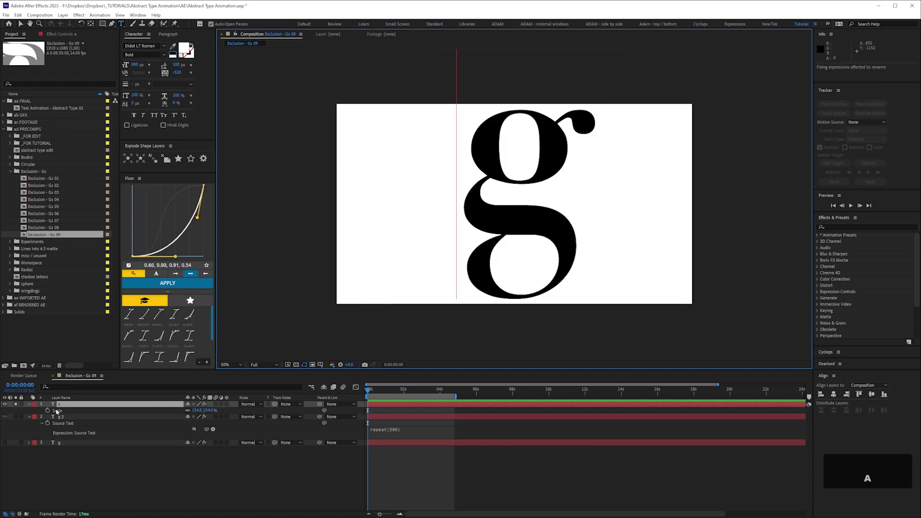
# Step: Try b, c and a comma as the top text layer's glyph, settling on the numeral 9
pyautogui.write('ab')
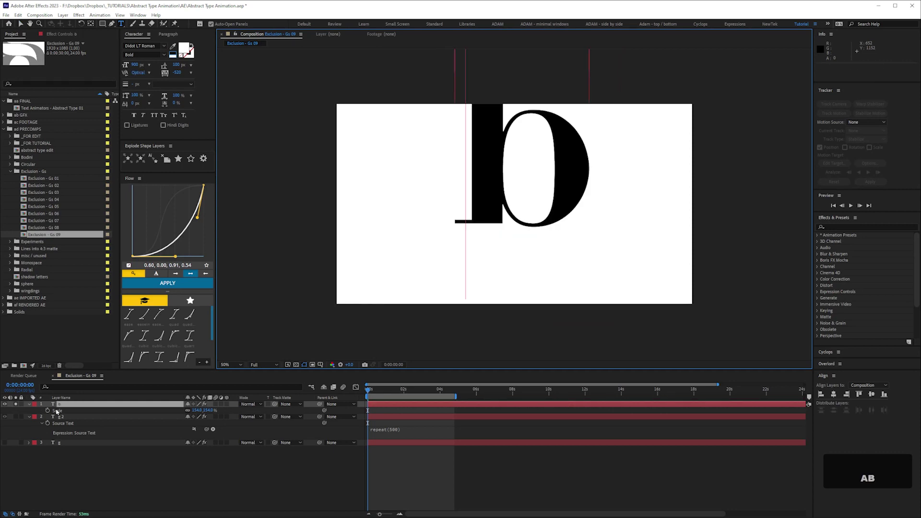
pyautogui.press('c')
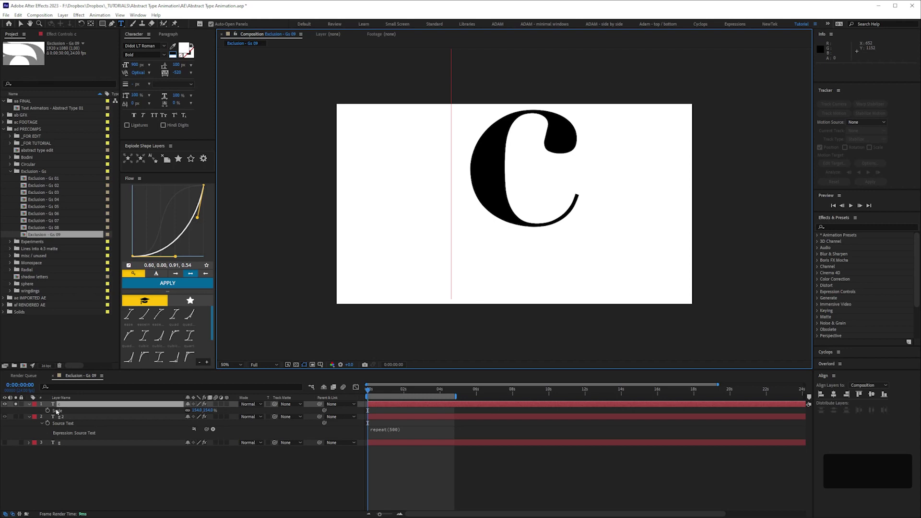
pyautogui.press('f')
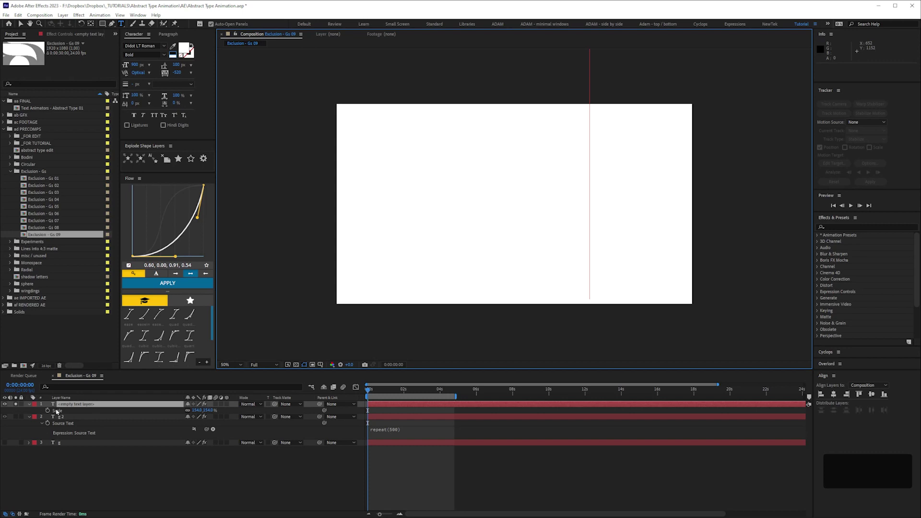
pyautogui.press('c')
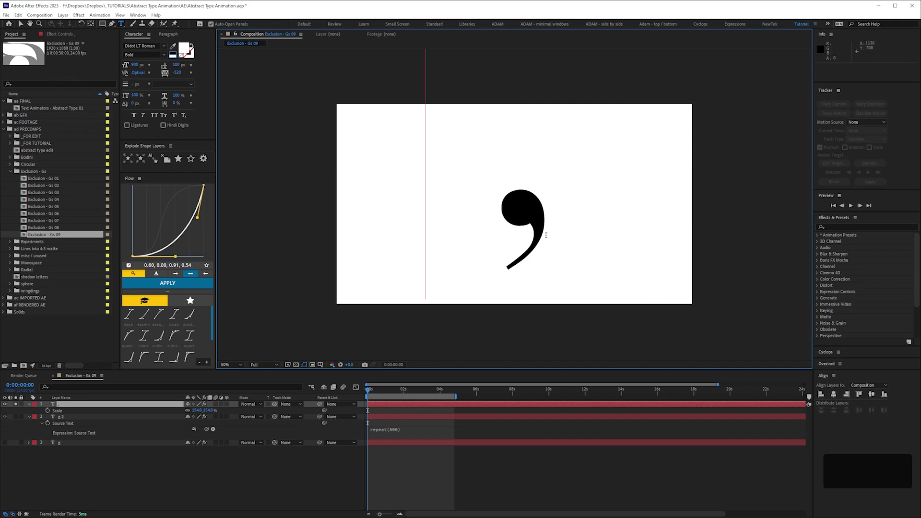
pyautogui.press('9')
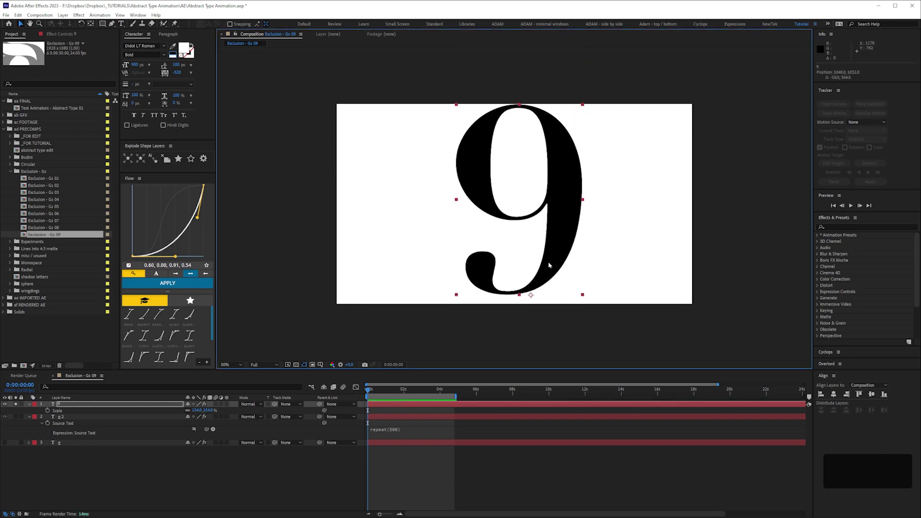
# Step: Name the new PRECOMPS subfolder 'Thin Line Character' and copy the name
pyautogui.press('ctrl+alt+Home')
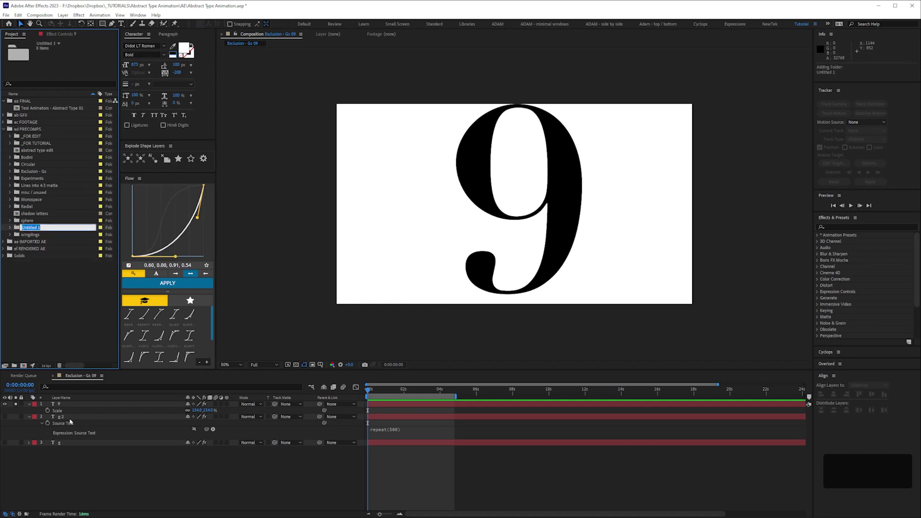
pyautogui.write('hin')
pyautogui.press('space')
pyautogui.write('ine')
pyautogui.press('space')
pyautogui.press('shift+c')
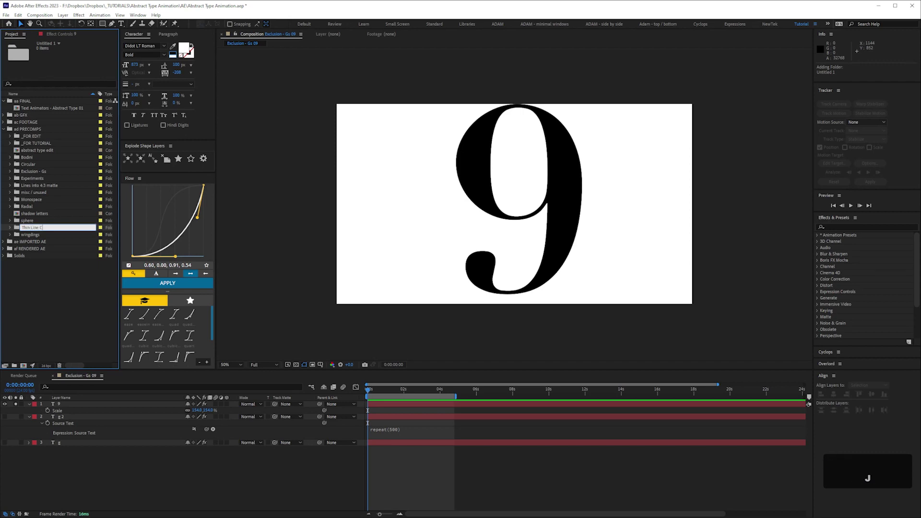
pyautogui.write('jhract')
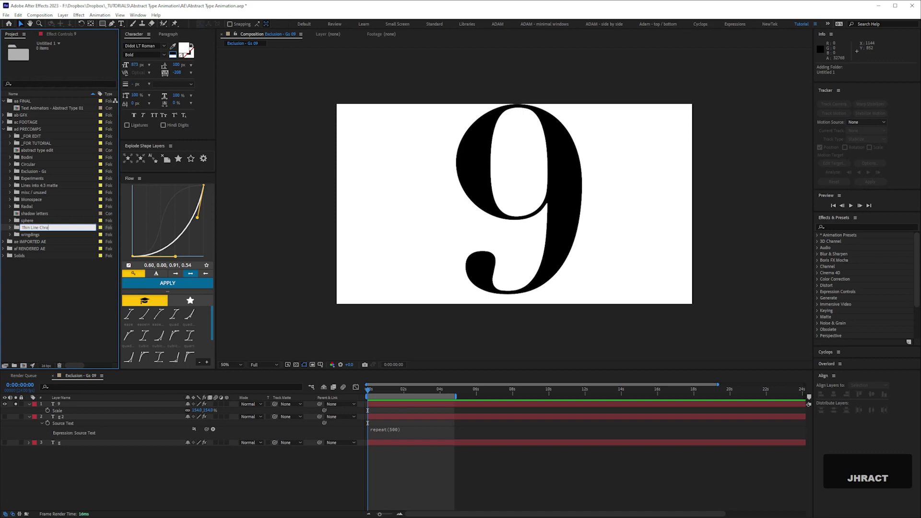
pyautogui.write('aracte')
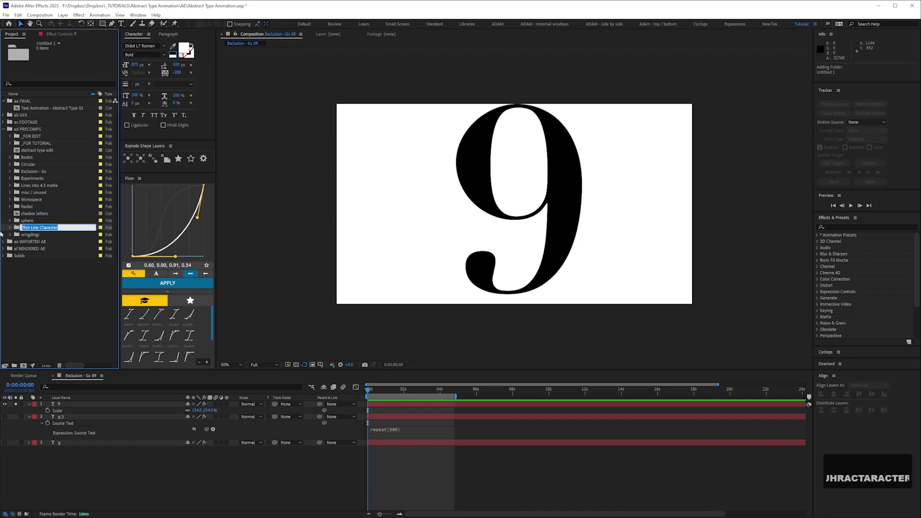
pyautogui.press('ctrl+c')
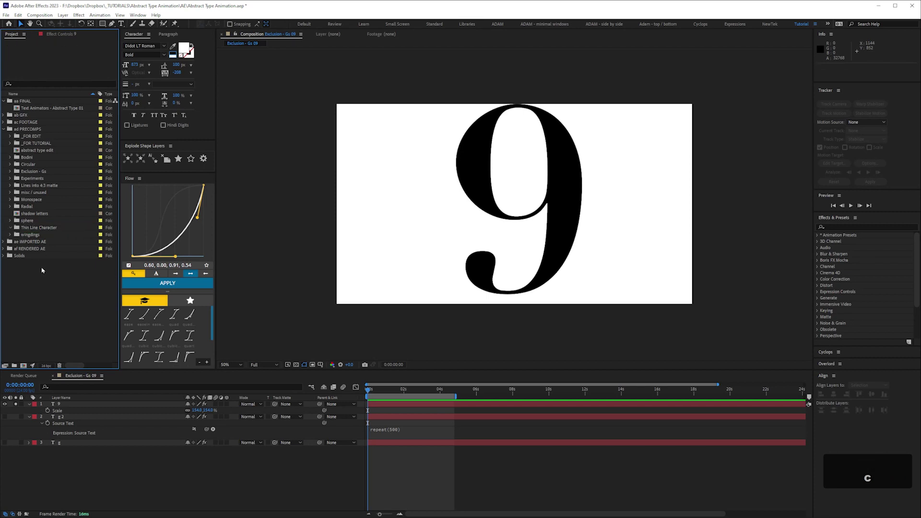
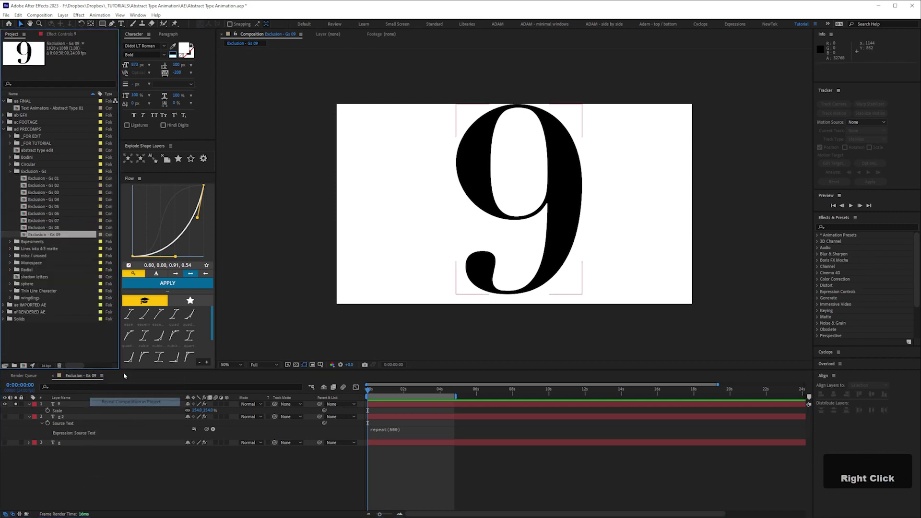
# Step: Duplicate Exclusion - Gs 09 as 'Thin Line Character 01' and open the new comp
pyautogui.press('ctrl+d')
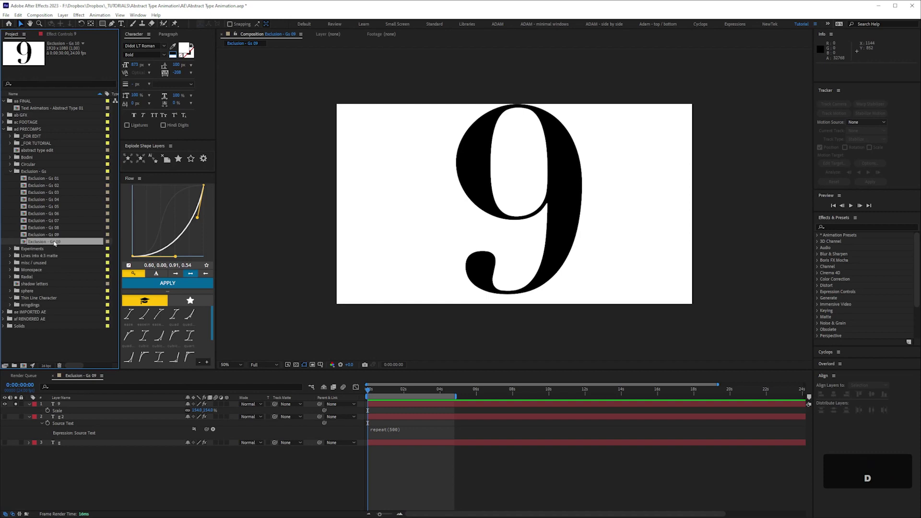
pyautogui.press('Return')
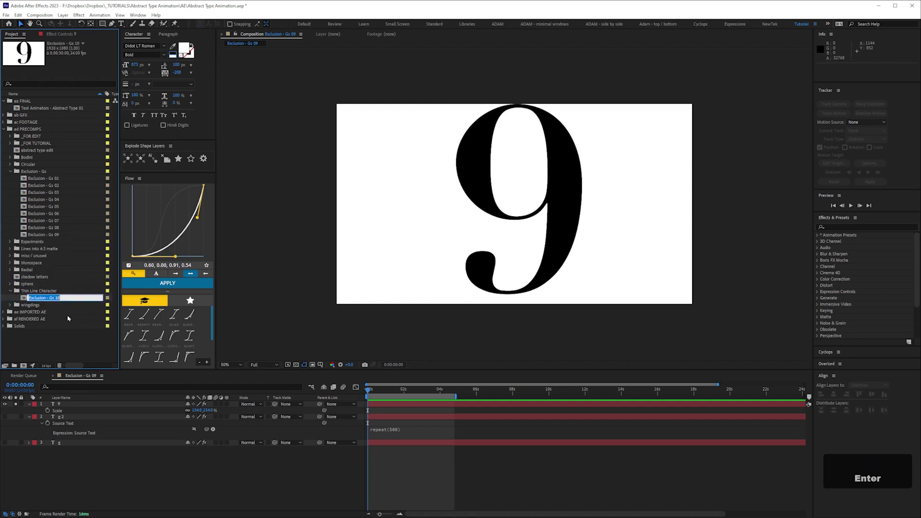
pyautogui.press('ctrl+v')
pyautogui.press('space')
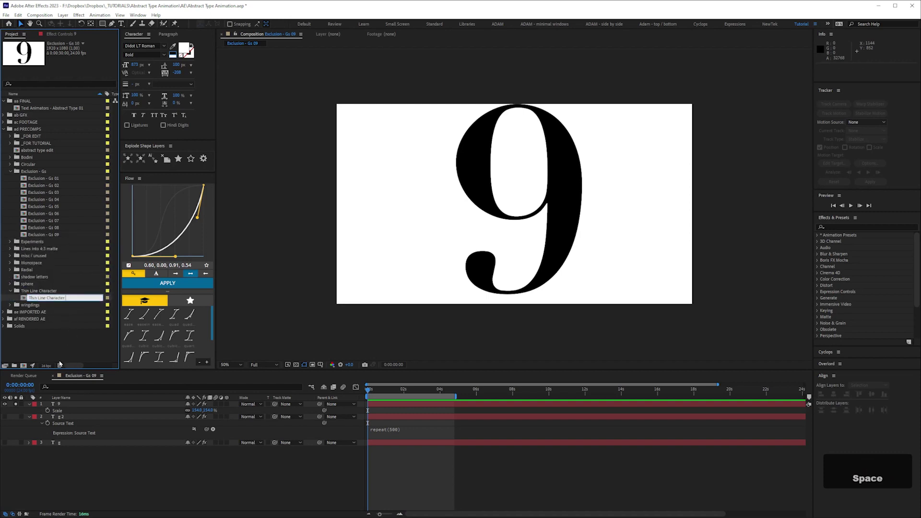
pyautogui.press('KP_0')
pyautogui.press('Return')
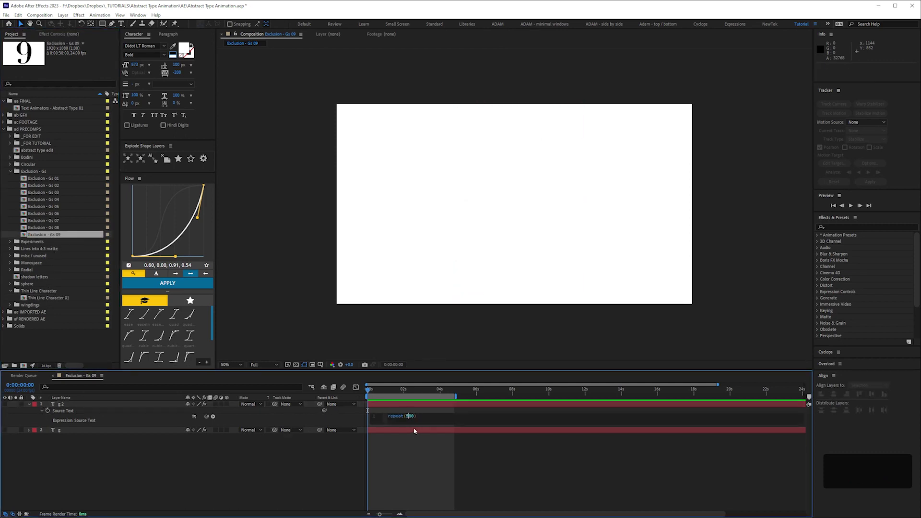
pyautogui.press('KP_1')
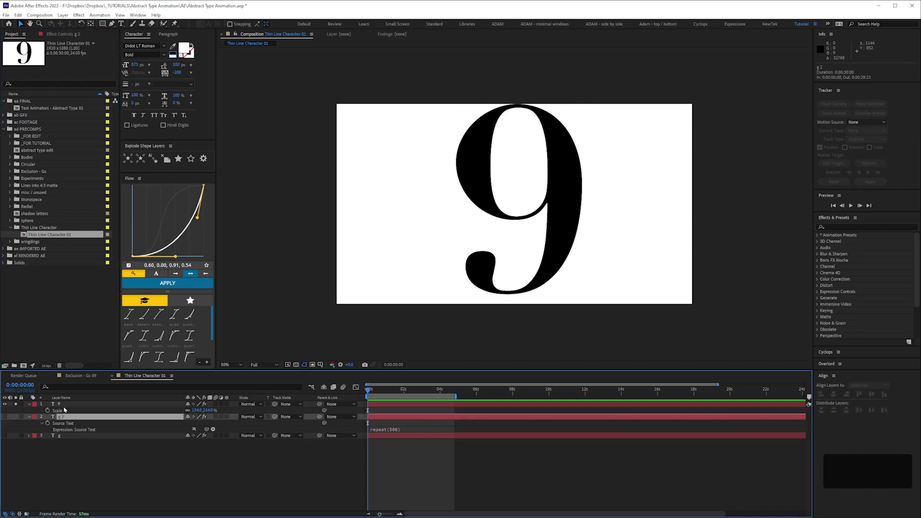
# Step: Delete the standalone 9 layer and set the remaining layer's Source Text to repeat(200)
pyautogui.press('e')
pyautogui.write('ee')
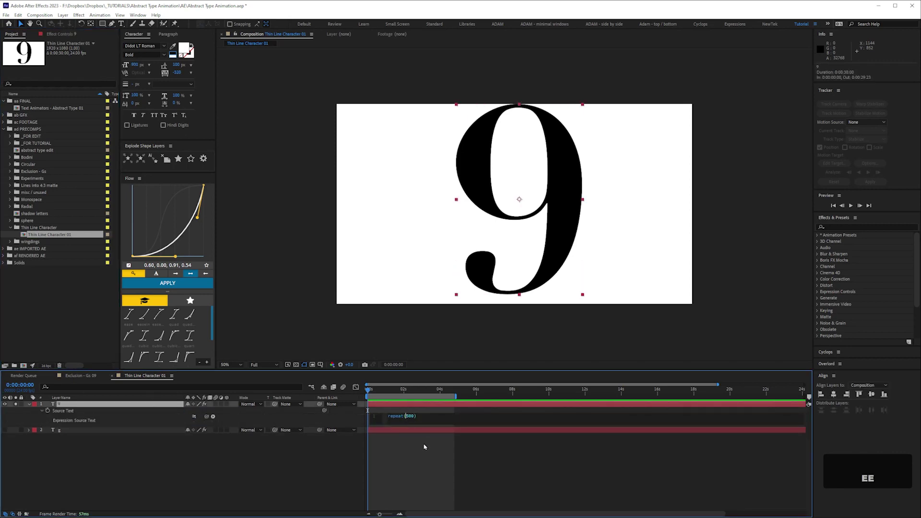
pyautogui.press('KP_2')
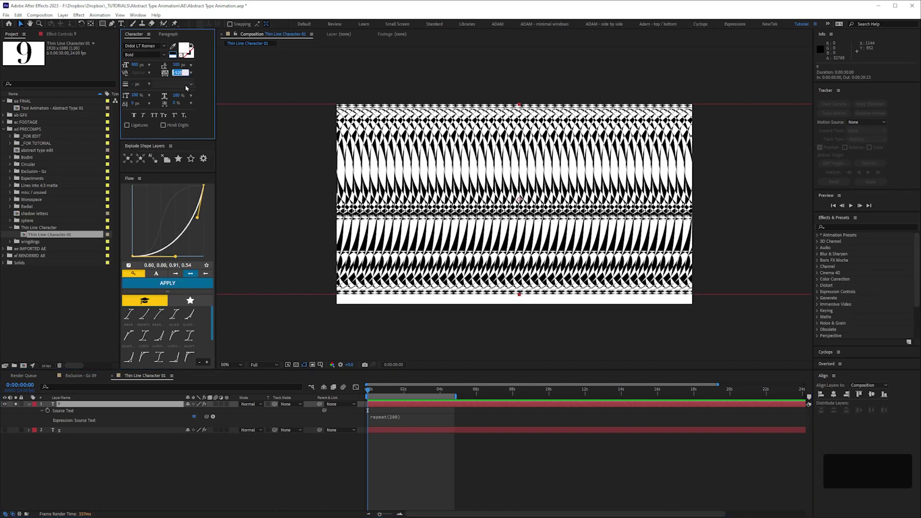
# Step: Set negative leading (-6) and tracking (-8) so the repeated 9s overlap tightly
pyautogui.press('KP_Subtract')
pyautogui.press('KP_6')
pyautogui.press('Return')
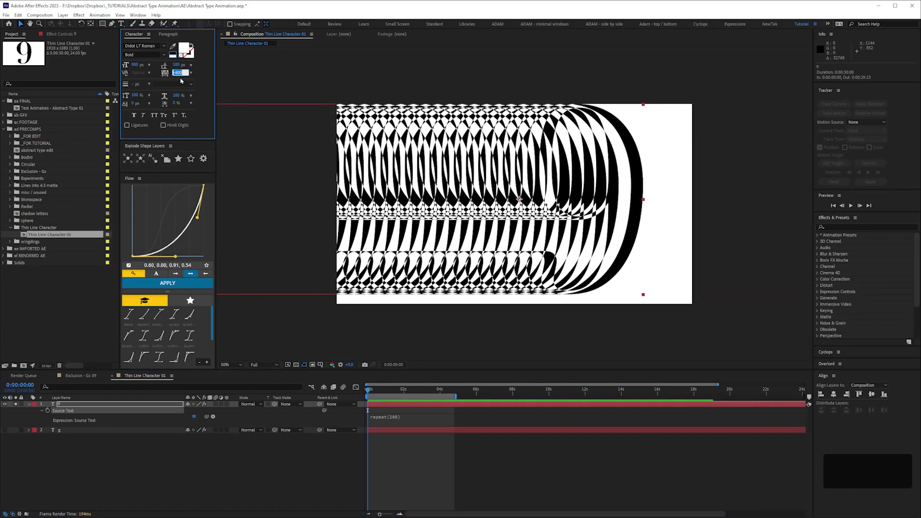
pyautogui.press('KP_Subtract')
pyautogui.press('KP_8')
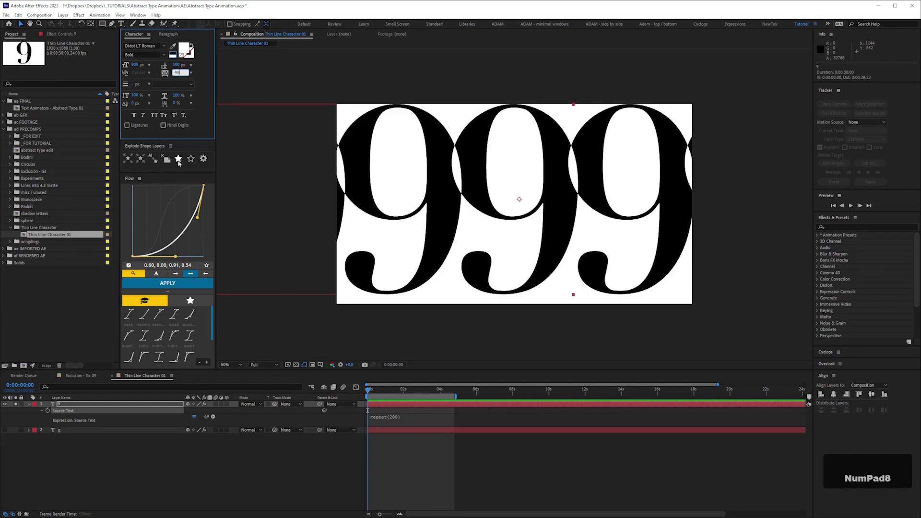
pyautogui.press('Return')
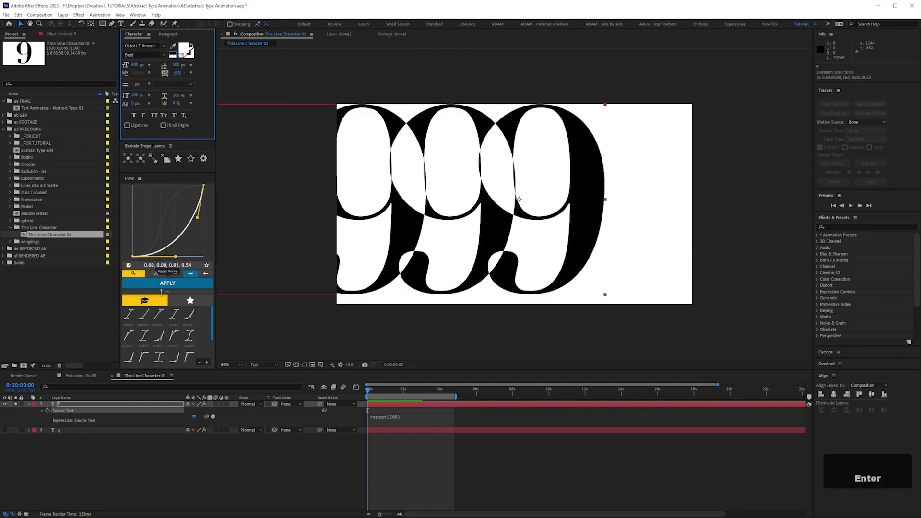
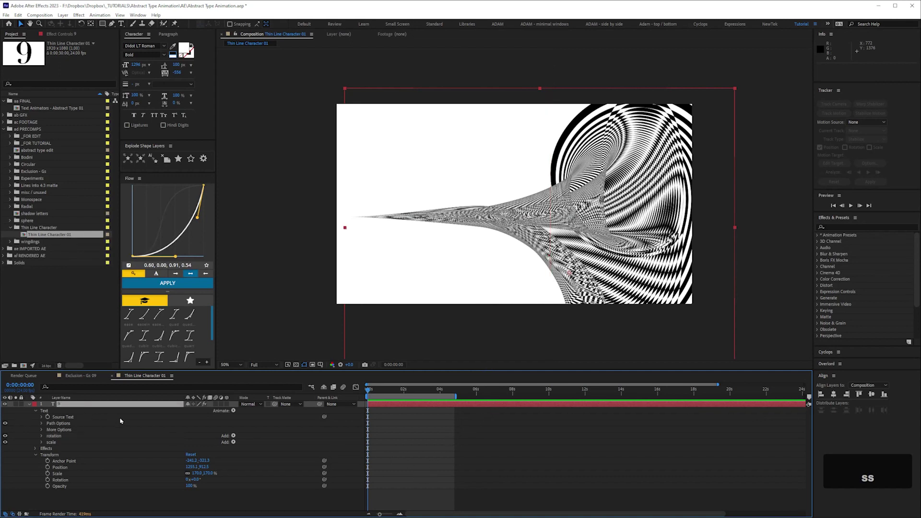
# Step: Reveal Scale on the 9s layer and enlarge it so the moiré funnel fills the frame
pyautogui.press('s')
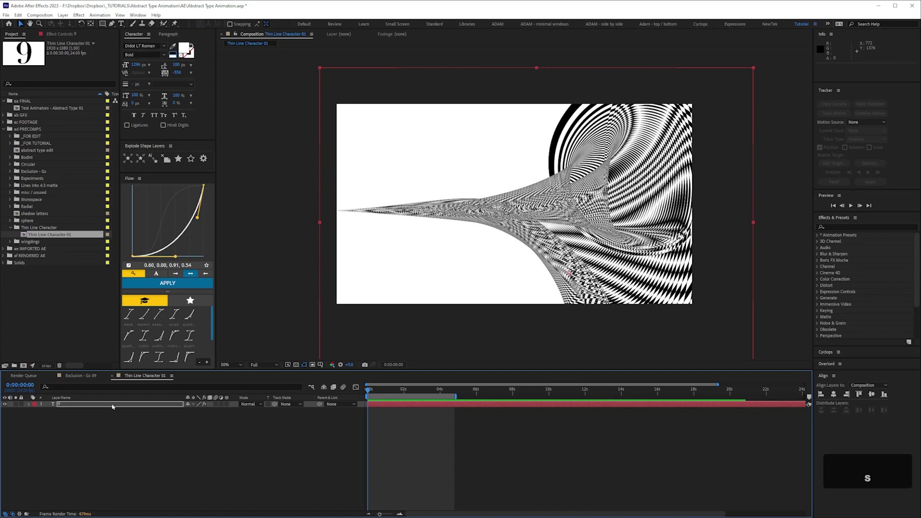
pyautogui.write('ss')
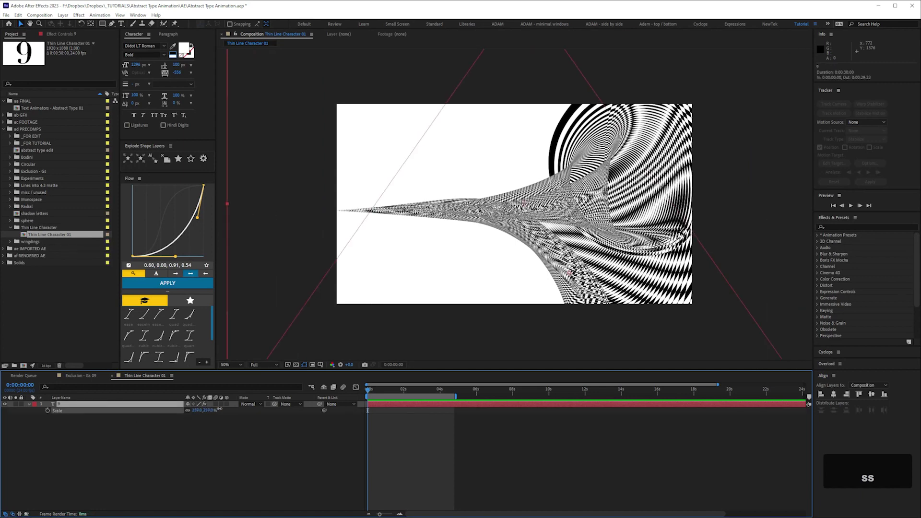